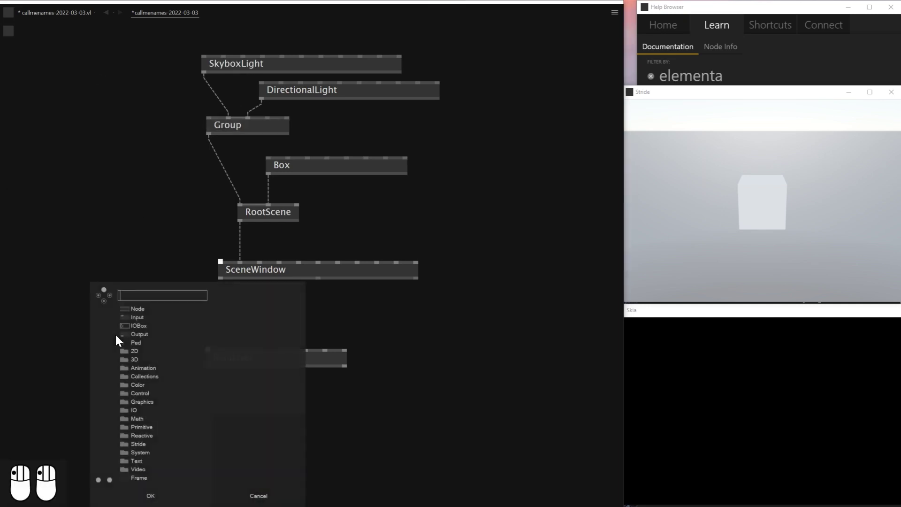
Place a Renderer below SceneWindow and move SkyboxLight and DirectionalLight above Group.
{"action": "left_click_drag", "start_coordinate": [60, 467], "coordinate": [49, 493]}
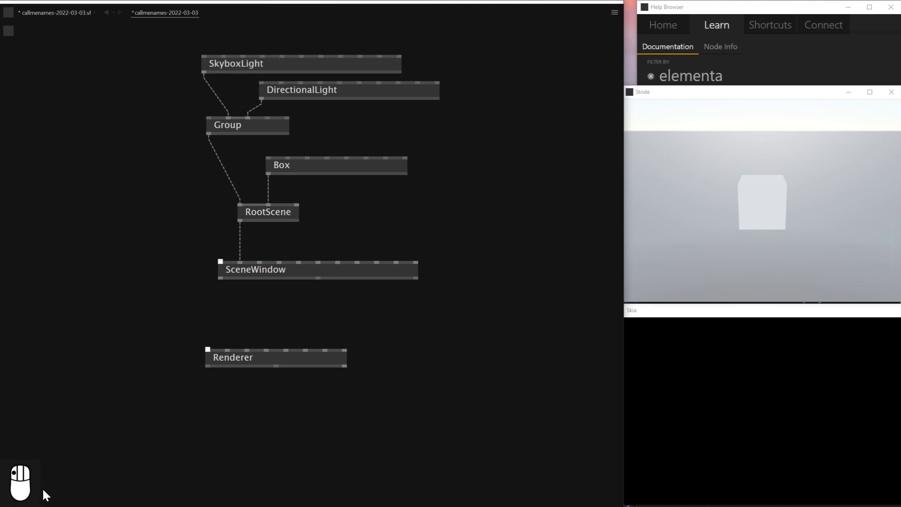
{"action": "left_click_drag", "start_coordinate": [83, 387], "coordinate": [301, 112]}
{"action": "key", "text": "Up"}
{"action": "key", "text": "Right"}
{"action": "key", "text": "↖"}
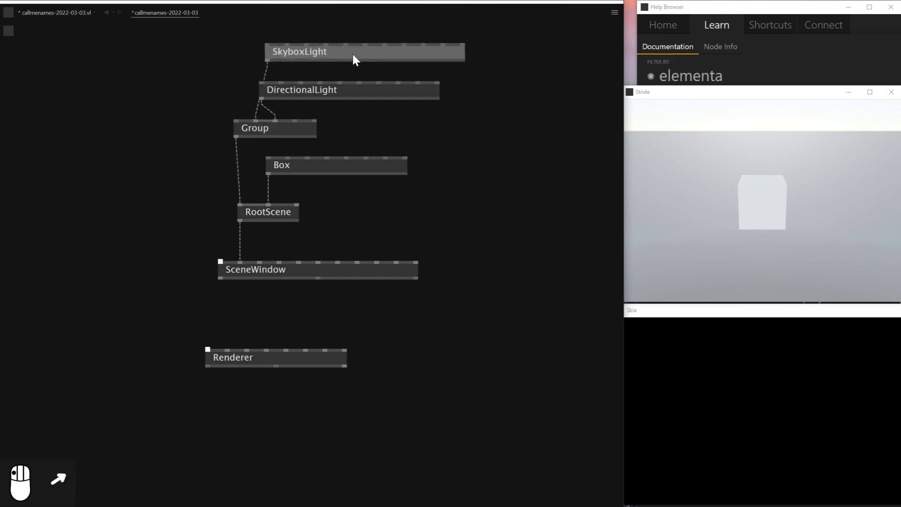
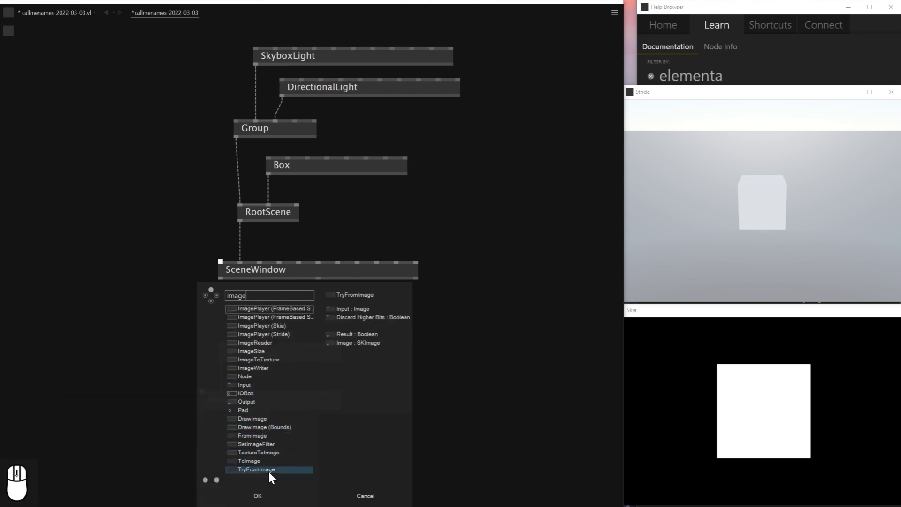
Create a DrawImage node from the node browser results.
{"action": "scroll", "scroll_direction": "down", "scroll_amount": 3}
{"action": "scroll", "scroll_direction": "down", "scroll_amount": 3}
{"action": "scroll", "scroll_direction": "up", "scroll_amount": 3}
{"action": "scroll", "scroll_direction": "up", "scroll_amount": 3}
{"action": "left_click_drag", "start_coordinate": [252, 348], "coordinate": [242, 312]}
{"action": "left_click", "coordinate": [246, 312]}
{"action": "key", "text": "Delete"}
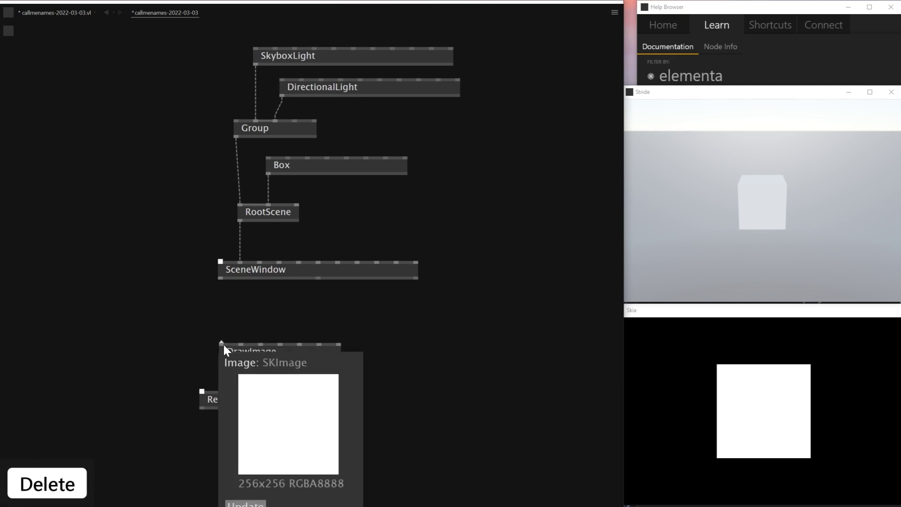
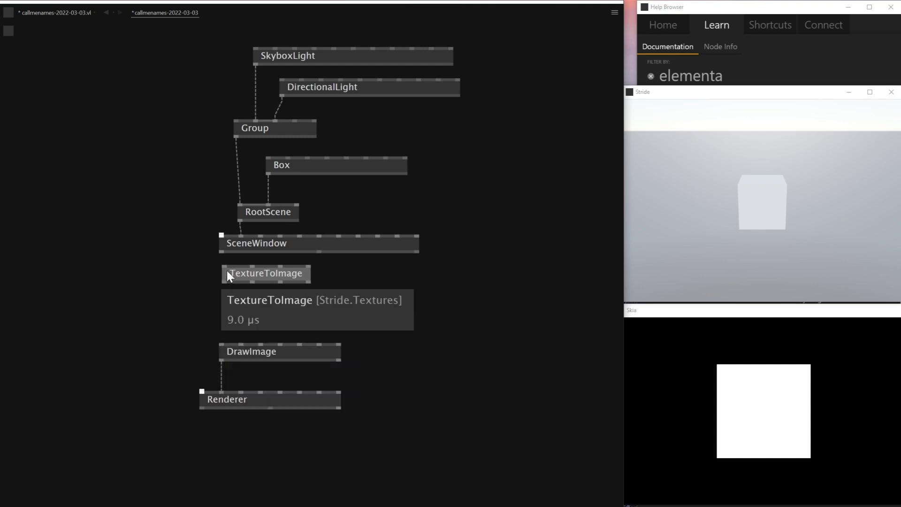
Place FromImage below TextureToImage and connect it into DrawImage.
{"action": "left_click", "coordinate": [231, 307]}
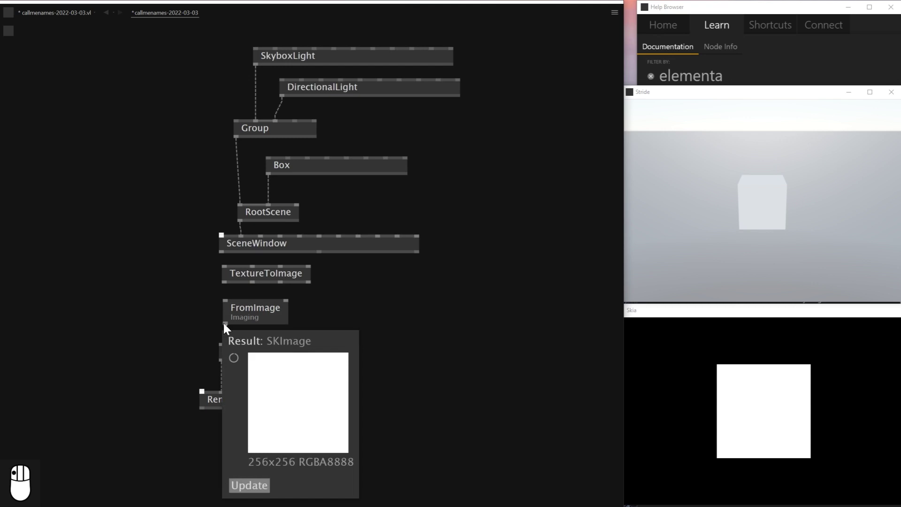
{"action": "left_click_drag", "start_coordinate": [239, 330], "coordinate": [229, 286]}
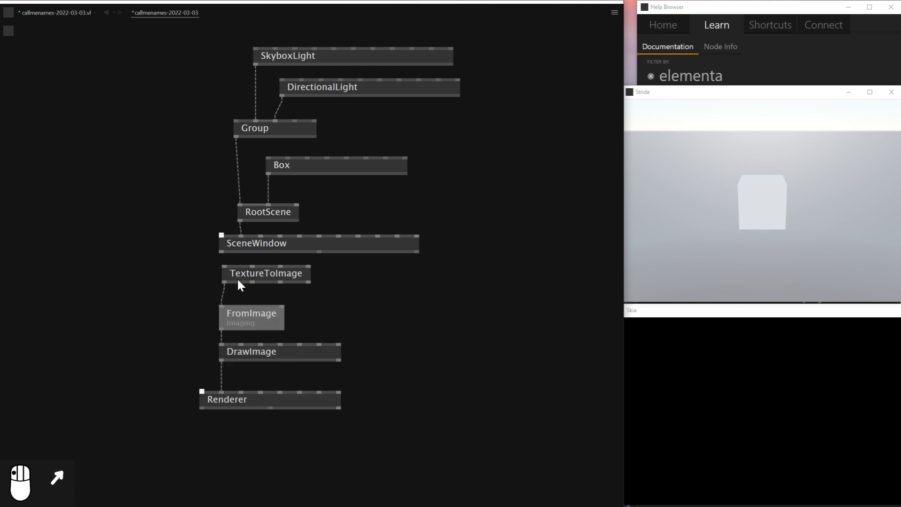
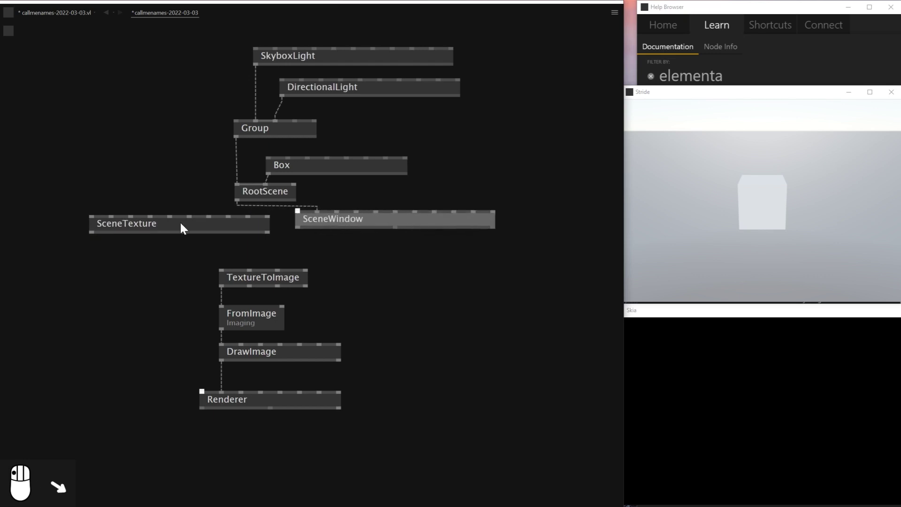
Position the SceneTexture node and connect RootScene into it.
{"action": "left_click_drag", "start_coordinate": [181, 239], "coordinate": [110, 245]}
{"action": "left_click_drag", "start_coordinate": [109, 244], "coordinate": [96, 260]}
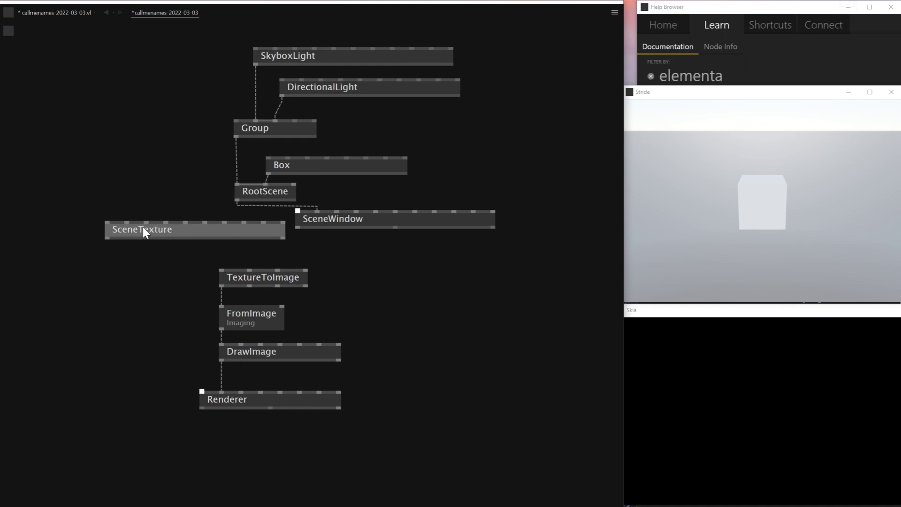
{"action": "left_click_drag", "start_coordinate": [146, 255], "coordinate": [332, 255]}
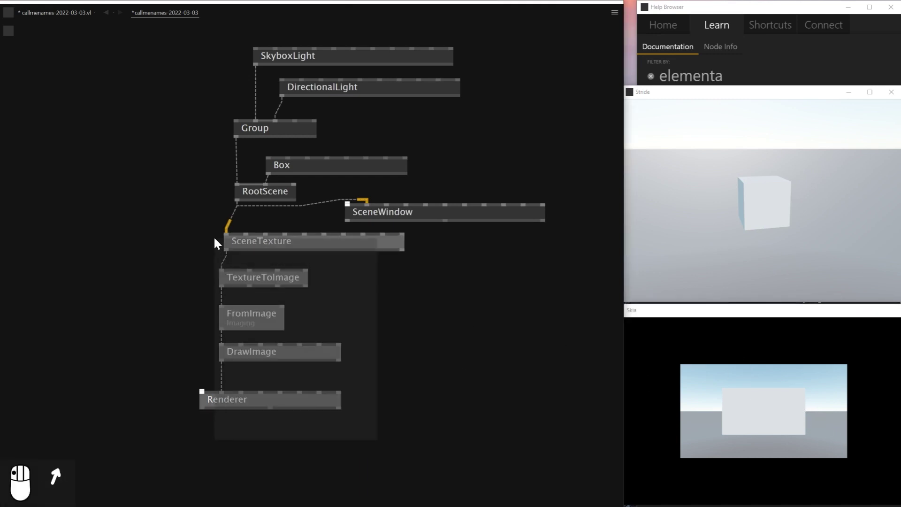
Check the box scene in the Skia window and start searching for an OrbitCamera node.
{"action": "left_click", "coordinate": [810, 198]}
{"action": "left_click", "coordinate": [779, 186]}
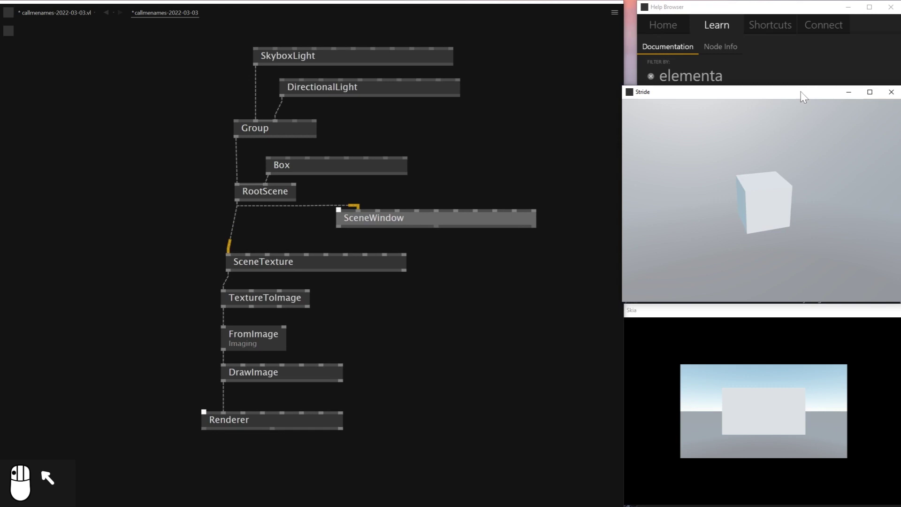
{"action": "left_click_drag", "start_coordinate": [785, 176], "coordinate": [416, 211]}
Link OrbitCamera into SceneTexture and SceneWindow and orbit the box to verify.
{"action": "left_click_drag", "start_coordinate": [427, 168], "coordinate": [440, 176]}
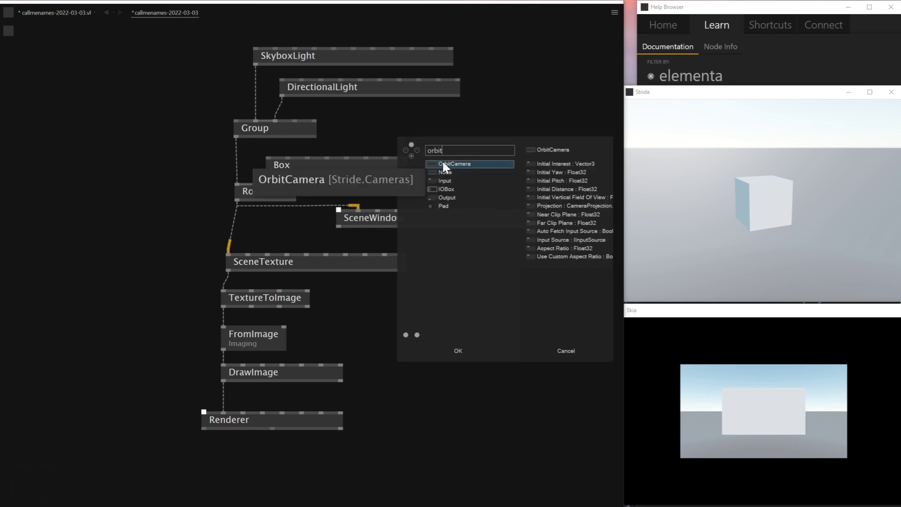
{"action": "left_click_drag", "start_coordinate": [447, 176], "coordinate": [288, 245]}
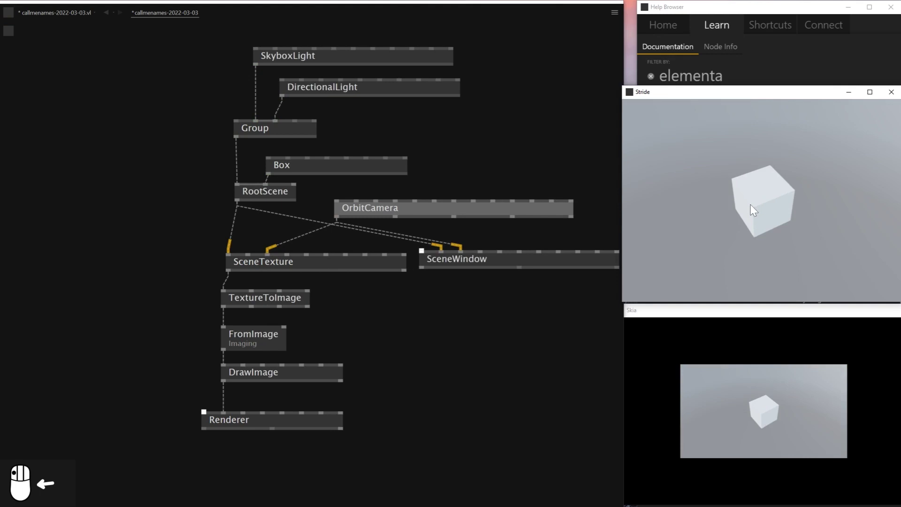
{"action": "left_click", "coordinate": [787, 209]}
{"action": "left_click_drag", "start_coordinate": [790, 187], "coordinate": [814, 198]}
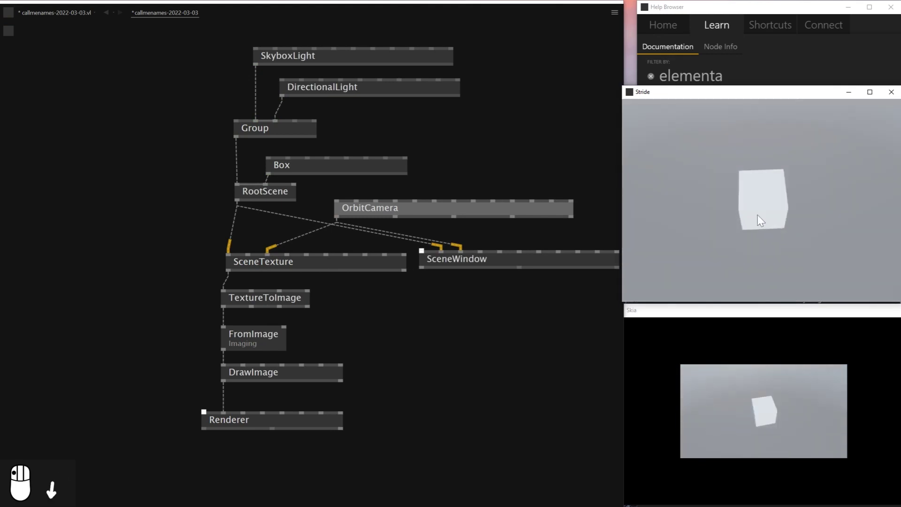
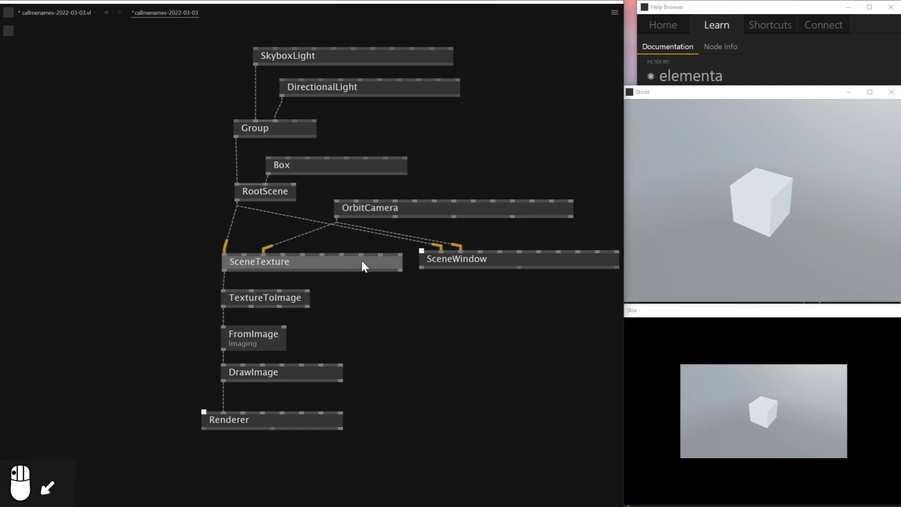
{"action": "scroll", "scroll_direction": "up", "scroll_amount": 3}
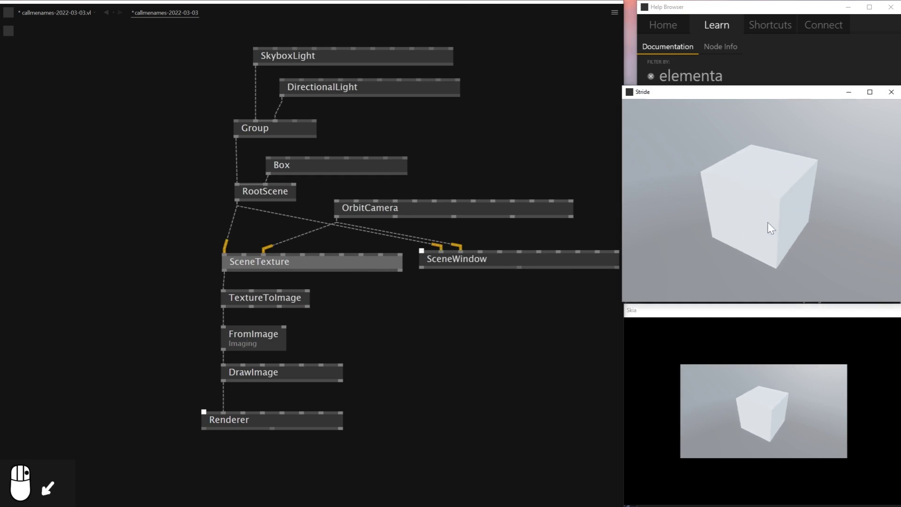
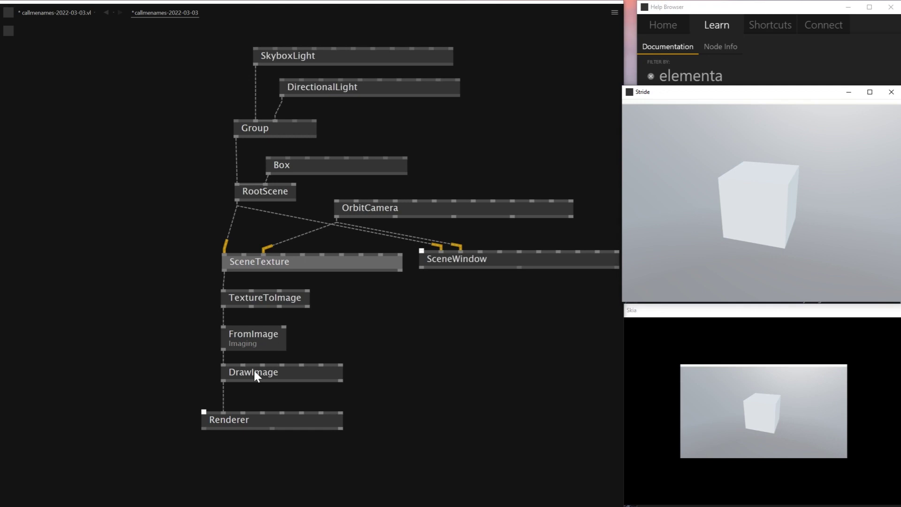
Add a Size IOBox on DrawImage set to 2.00, 2.00.
{"action": "left_click_drag", "start_coordinate": [264, 389], "coordinate": [308, 352]}
{"action": "left_click_drag", "start_coordinate": [308, 352], "coordinate": [327, 347]}
{"action": "left_click_drag", "start_coordinate": [327, 347], "coordinate": [268, 380]}
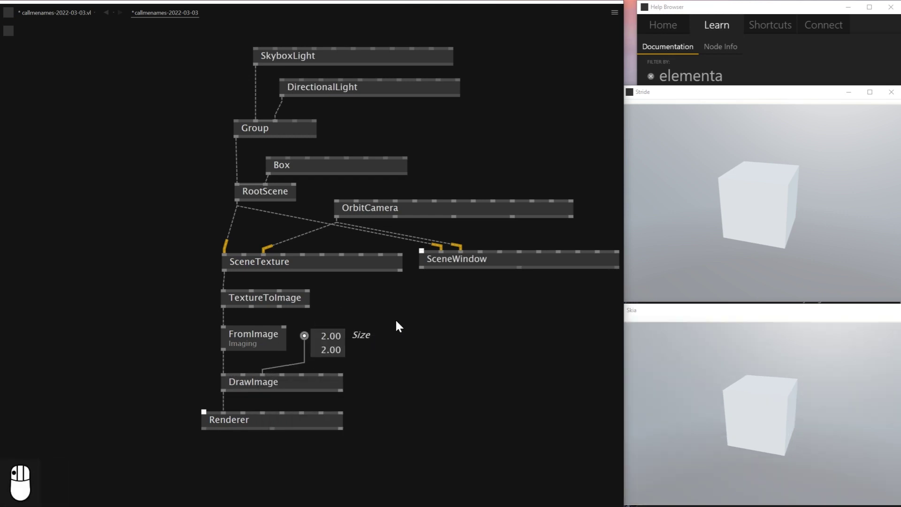
Orbit the box in both the Stride and Skia windows to confirm the shared camera.
{"action": "left_click_drag", "start_coordinate": [772, 204], "coordinate": [764, 198]}
{"action": "left_click_drag", "start_coordinate": [764, 197], "coordinate": [762, 205]}
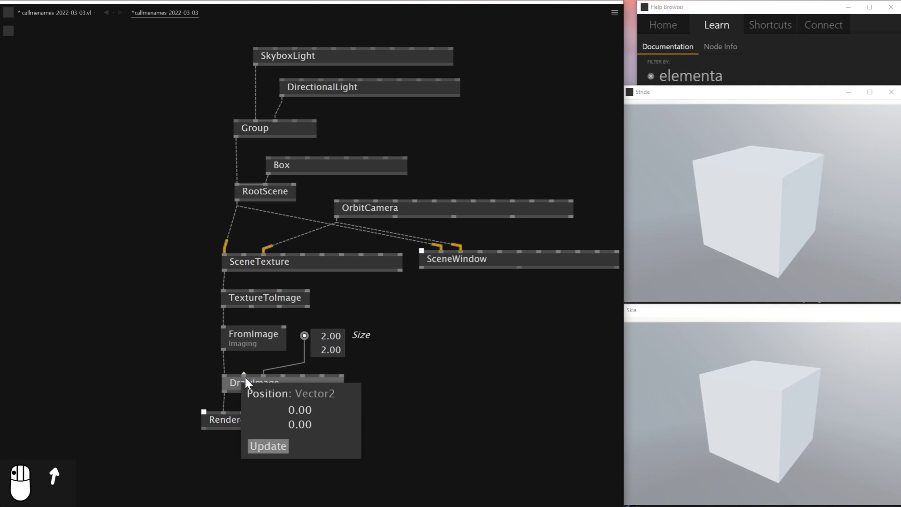
{"action": "left_click", "coordinate": [233, 383]}
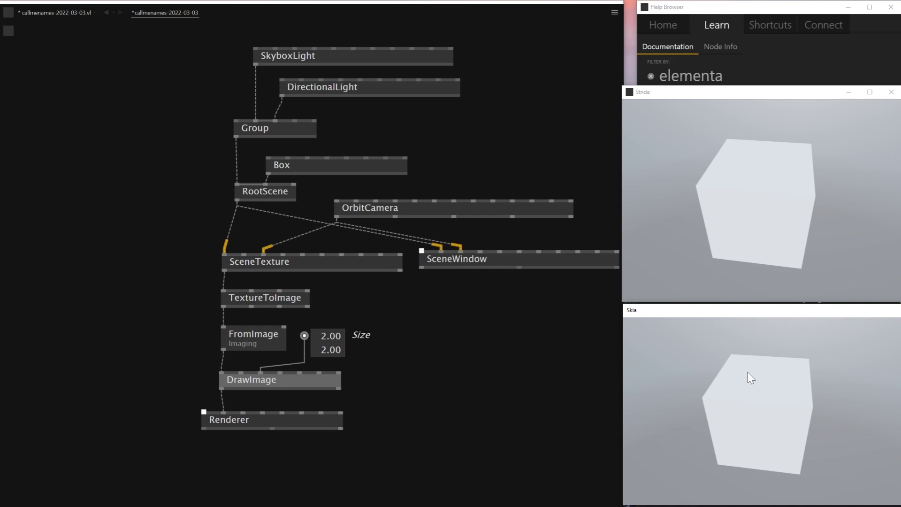
{"action": "left_click_drag", "start_coordinate": [783, 208], "coordinate": [722, 220]}
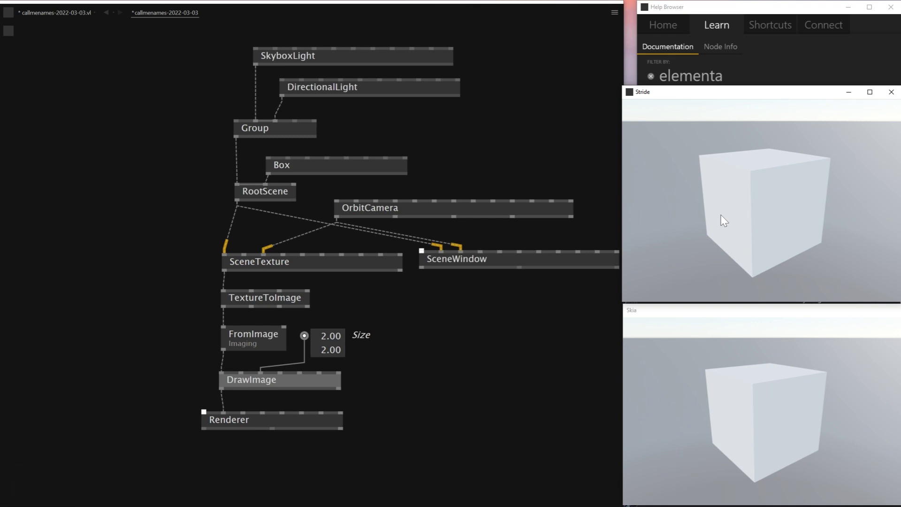
{"action": "left_click", "coordinate": [748, 197]}
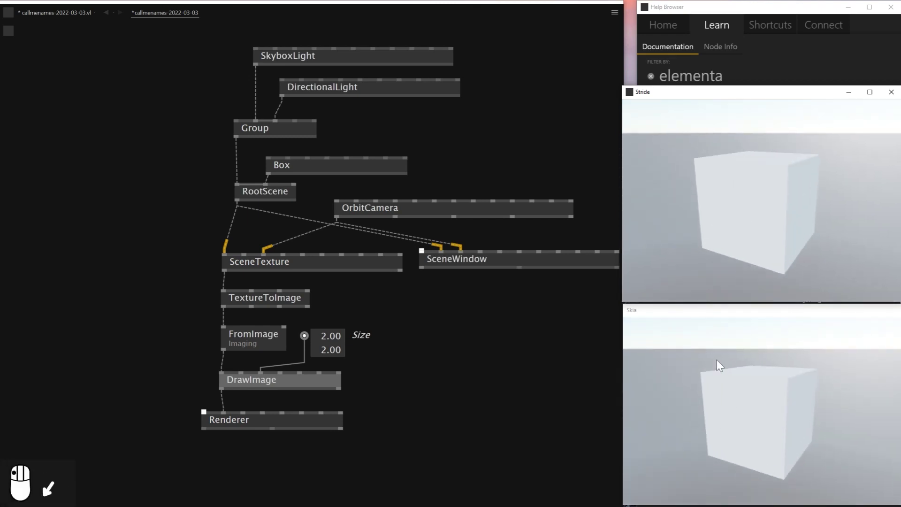
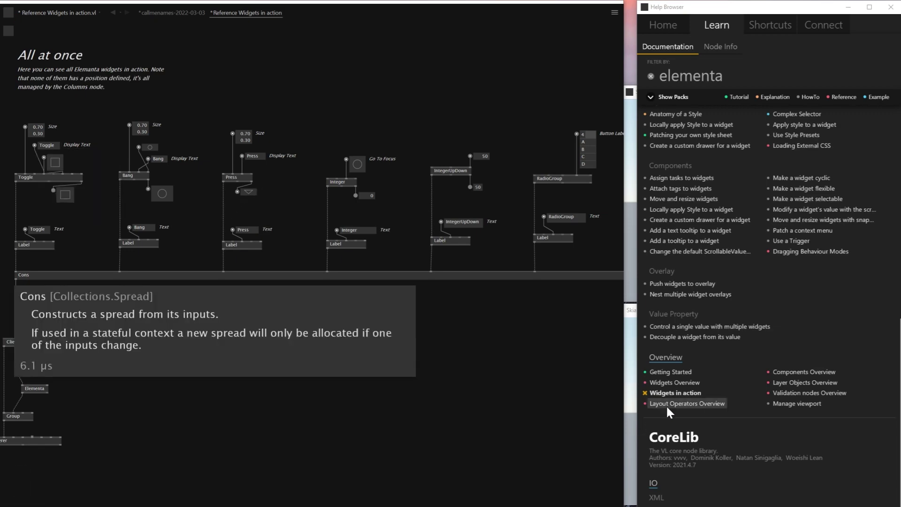
In the Widgets in action example, move the Slider2D to a new point and flip the Toggle.
{"action": "left_click_drag", "start_coordinate": [167, 61], "coordinate": [554, 73]}
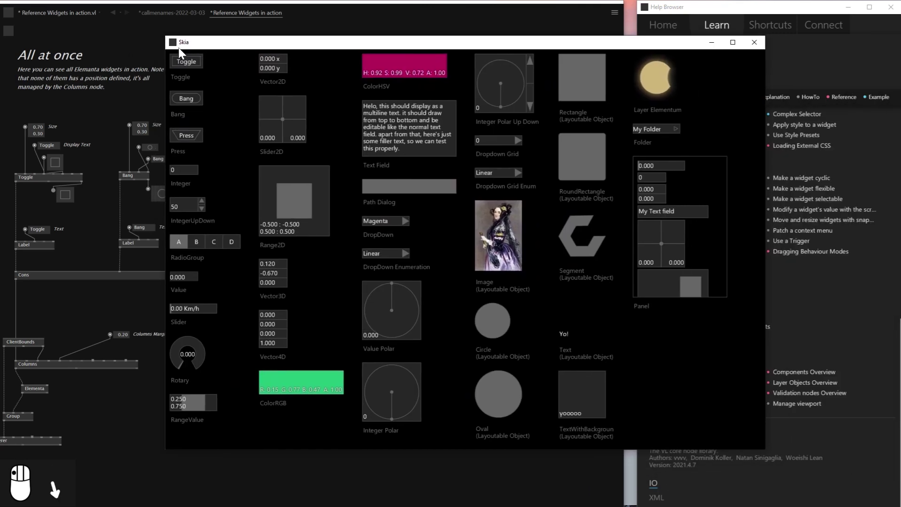
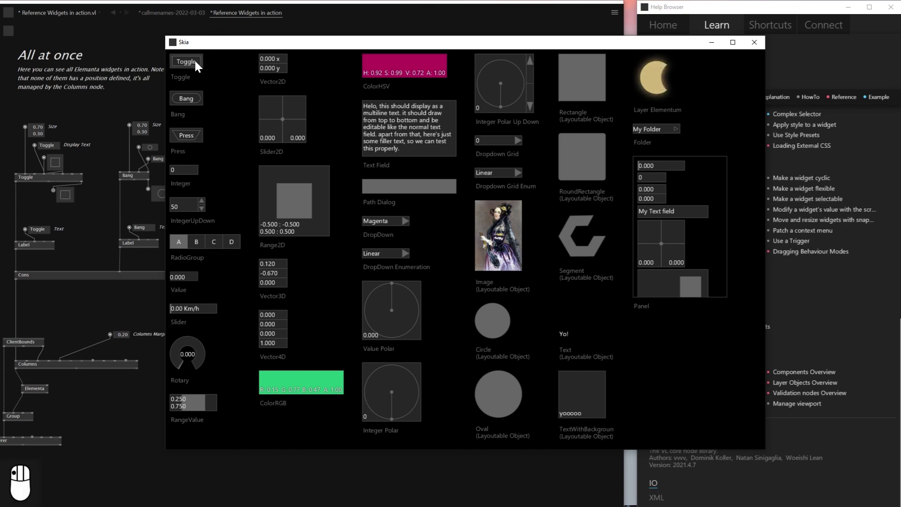
{"action": "left_click_drag", "start_coordinate": [219, 83], "coordinate": [287, 124]}
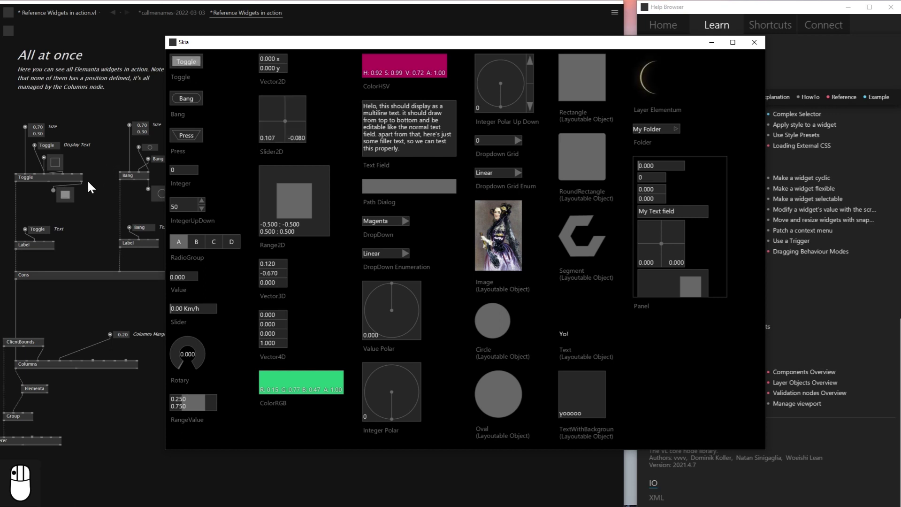
{"action": "left_click", "coordinate": [58, 186]}
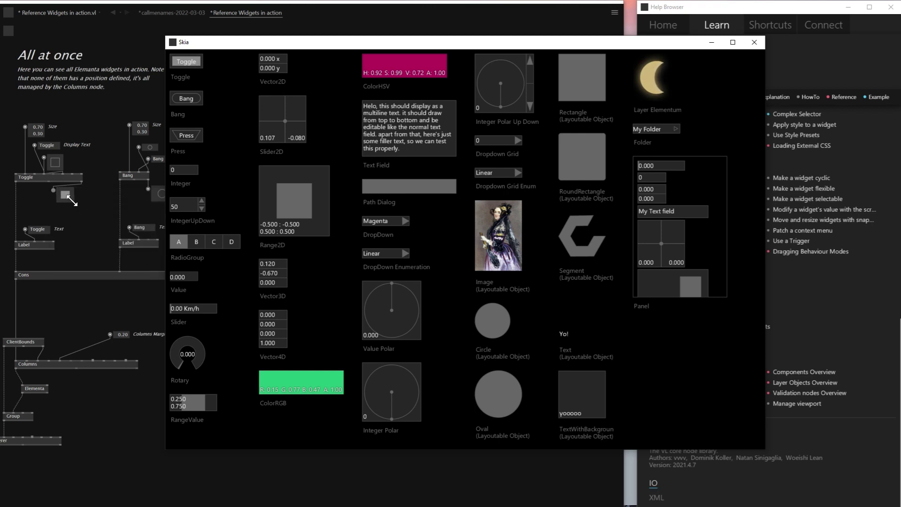
{"action": "left_click_drag", "start_coordinate": [38, 218], "coordinate": [382, 230]}
Pan the example patch until the Slider2D node is in view.
{"action": "left_click_drag", "start_coordinate": [382, 230], "coordinate": [409, 238]}
{"action": "middle_click", "coordinate": [408, 238]}
{"action": "left_click_drag", "start_coordinate": [617, 227], "coordinate": [488, 105]}
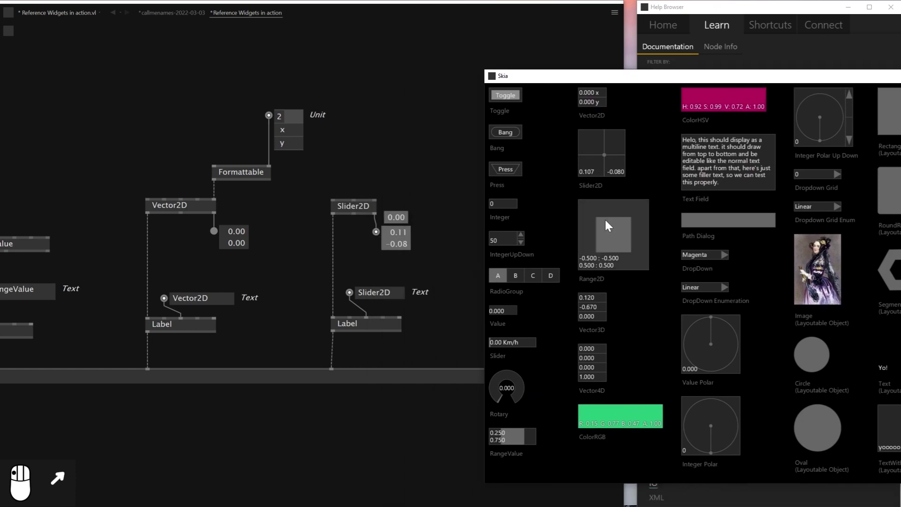
Drag the Slider2D widget to about 0.307, 0.347, mirrored in the patch readout.
{"action": "left_click_drag", "start_coordinate": [602, 148], "coordinate": [421, 207]}
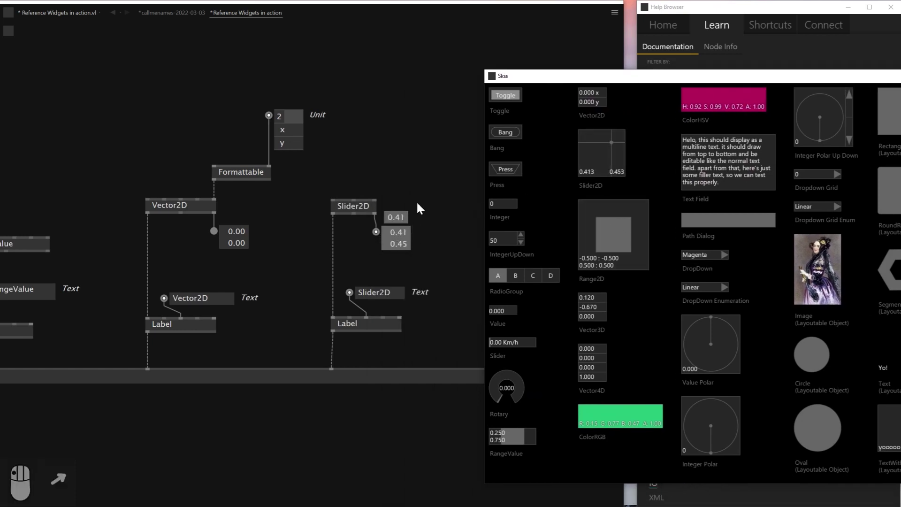
{"action": "middle_click", "coordinate": [610, 158]}
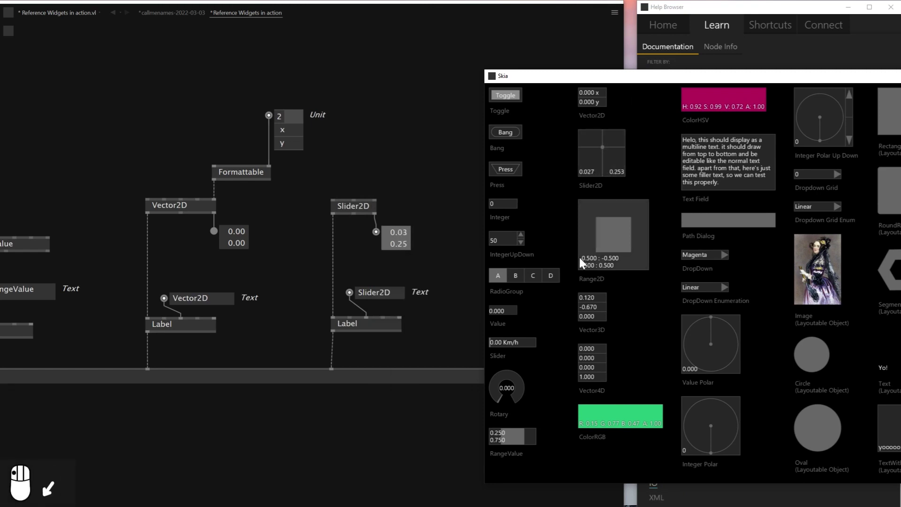
{"action": "left_click_drag", "start_coordinate": [620, 154], "coordinate": [601, 180]}
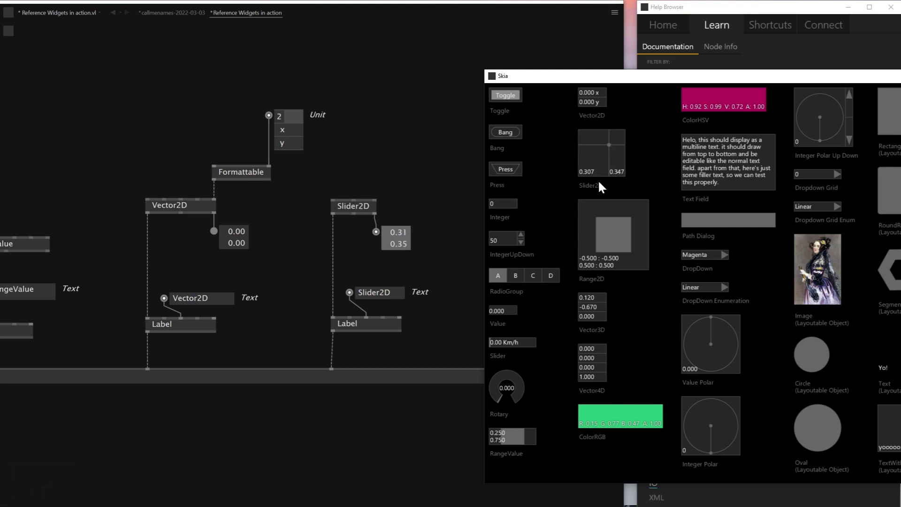
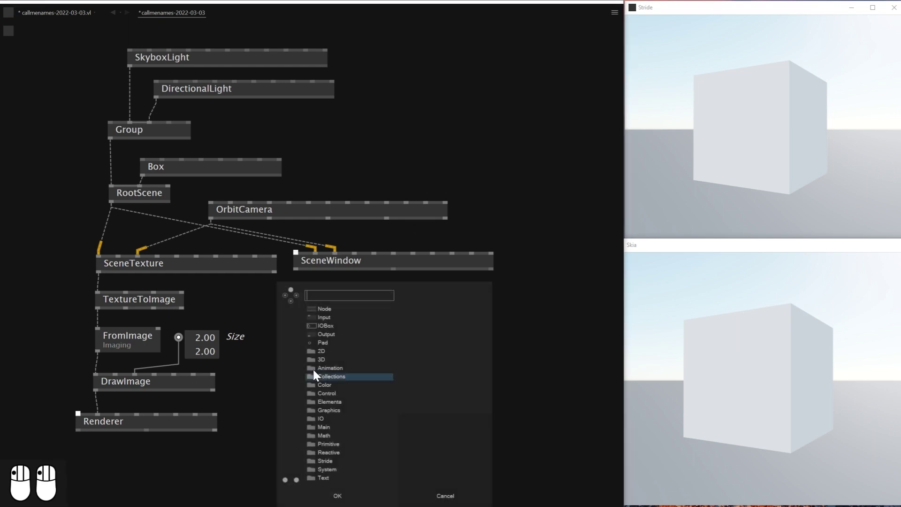
Browse the Elementa widget category in the node browser and pick the Slider widget.
{"action": "left_click_drag", "start_coordinate": [378, 361], "coordinate": [266, 240]}
{"action": "left_click_drag", "start_coordinate": [266, 240], "coordinate": [216, 365]}
{"action": "scroll", "scroll_direction": "down", "scroll_amount": 3}
{"action": "left_click_drag", "start_coordinate": [216, 369], "coordinate": [365, 223]}
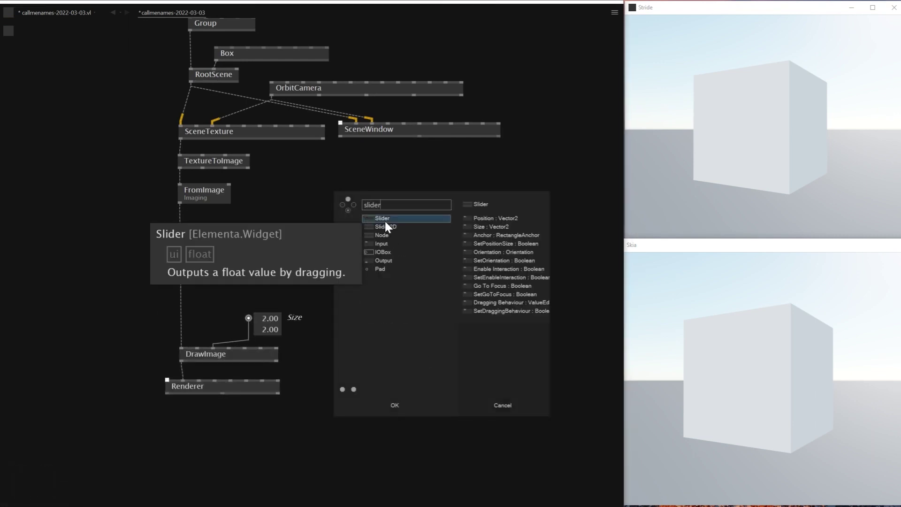
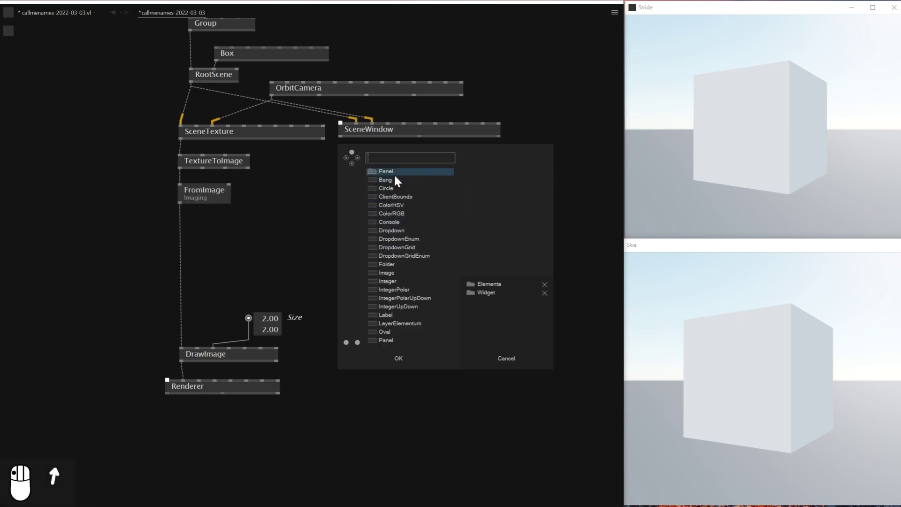
{"action": "scroll", "scroll_direction": "up", "scroll_amount": 3}
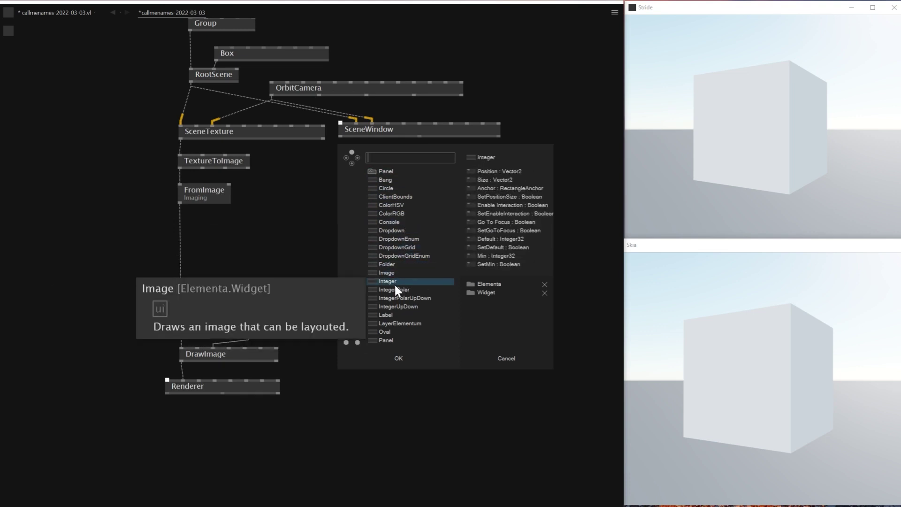
{"action": "scroll", "scroll_direction": "down", "scroll_amount": 3}
{"action": "scroll", "scroll_direction": "down", "scroll_amount": 3}
{"action": "scroll", "scroll_direction": "down", "scroll_amount": 3}
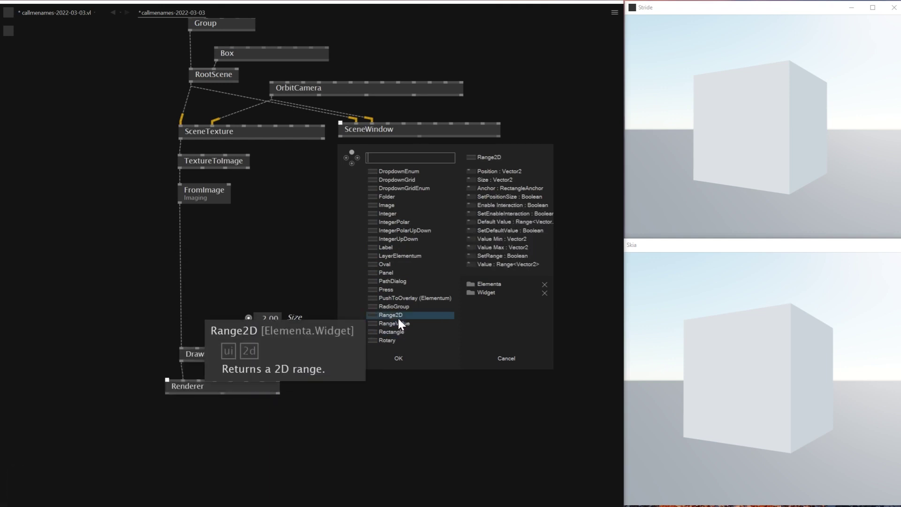
{"action": "scroll", "scroll_direction": "down", "scroll_amount": 3}
{"action": "scroll", "scroll_direction": "down", "scroll_amount": 3}
{"action": "scroll", "scroll_direction": "down", "scroll_amount": 3}
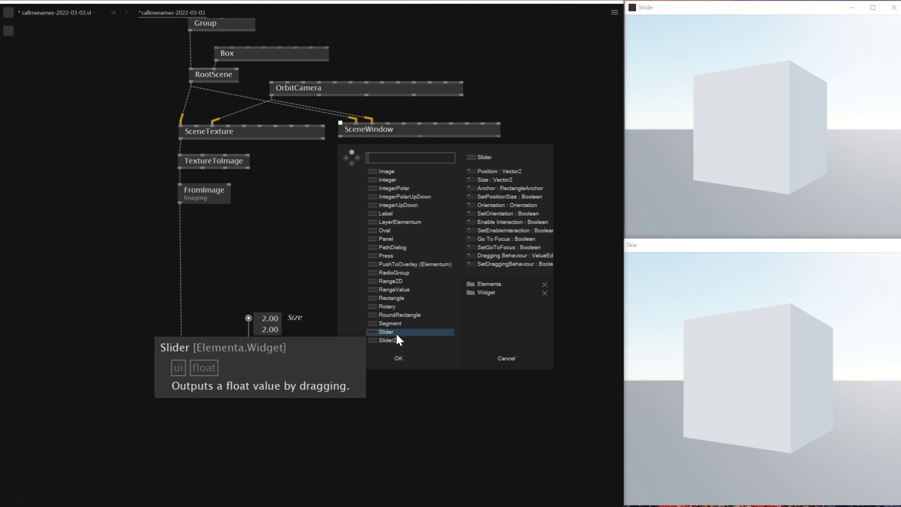
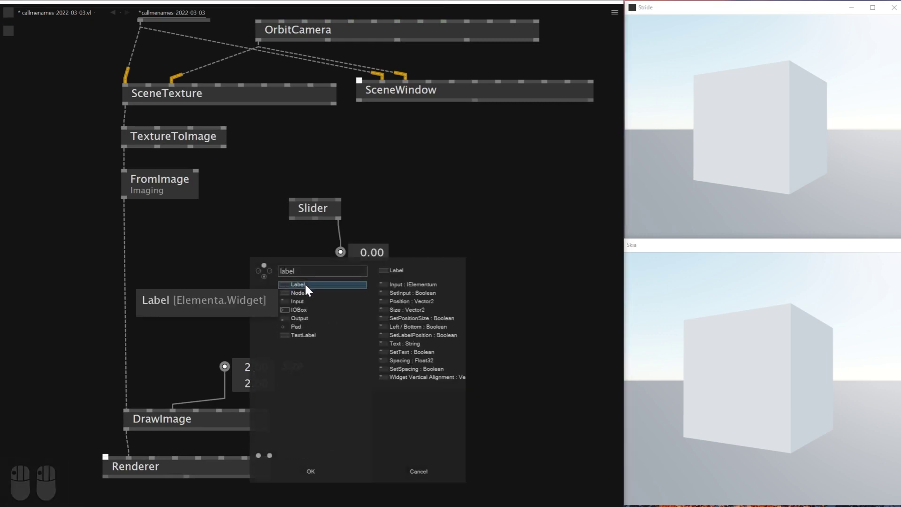
Add a Label node under the Slider and connect the Slider into it.
{"action": "left_click_drag", "start_coordinate": [304, 235], "coordinate": [319, 349]}
{"action": "key", "text": "Delete"}
{"action": "left_click_drag", "start_coordinate": [332, 333], "coordinate": [142, 480]}
Connect the Label into an Elementa node and insert a Group before the Renderer.
{"action": "scroll", "scroll_direction": "down", "scroll_amount": 3}
{"action": "left_click_drag", "start_coordinate": [157, 456], "coordinate": [171, 336]}
{"action": "left_click_drag", "start_coordinate": [174, 325], "coordinate": [140, 464]}
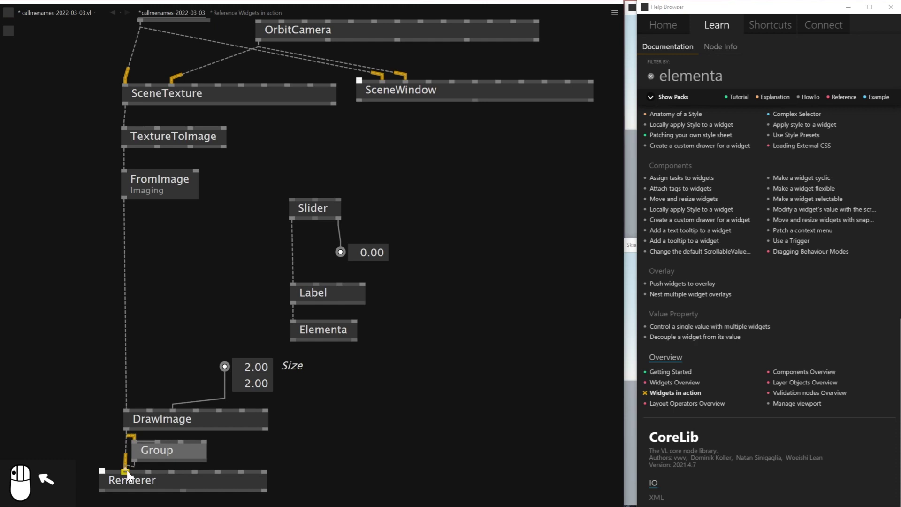
Select the slider widget nodes and lower the slider value in the Skia view.
{"action": "left_click_drag", "start_coordinate": [141, 464], "coordinate": [348, 230]}
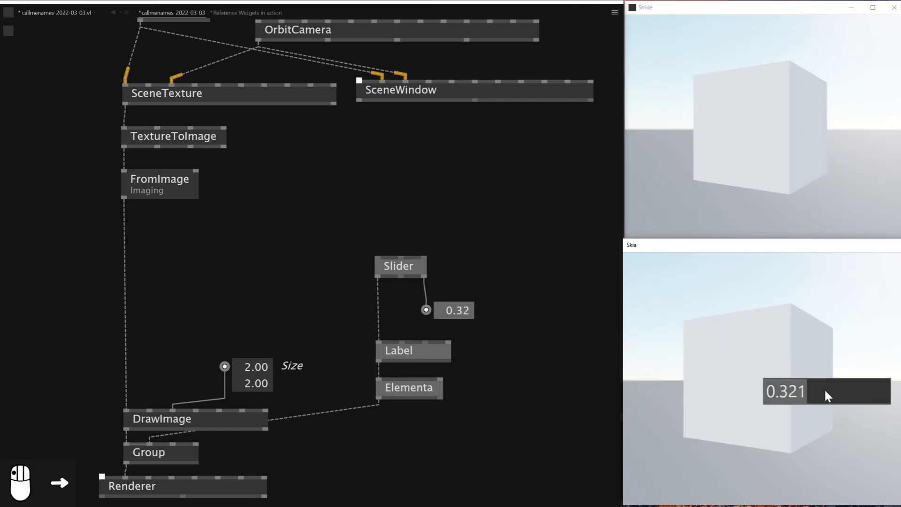
{"action": "left_click_drag", "start_coordinate": [848, 397], "coordinate": [867, 398]}
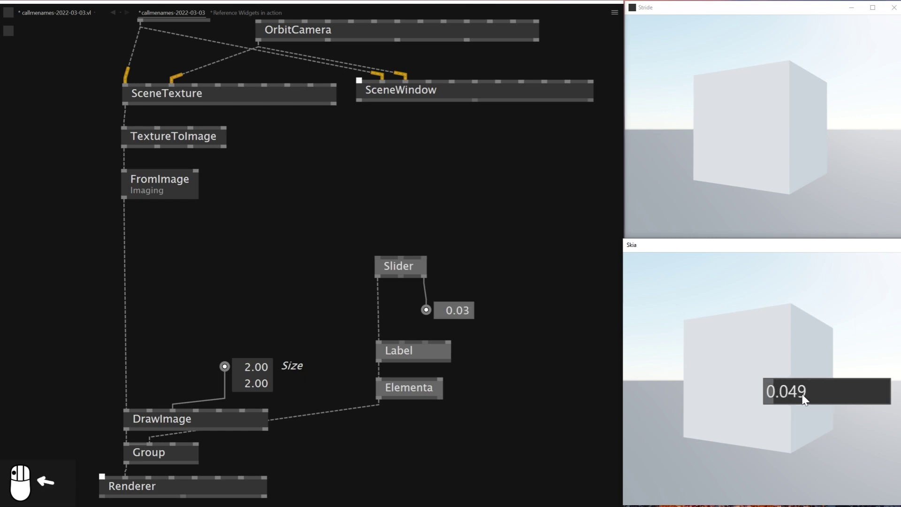
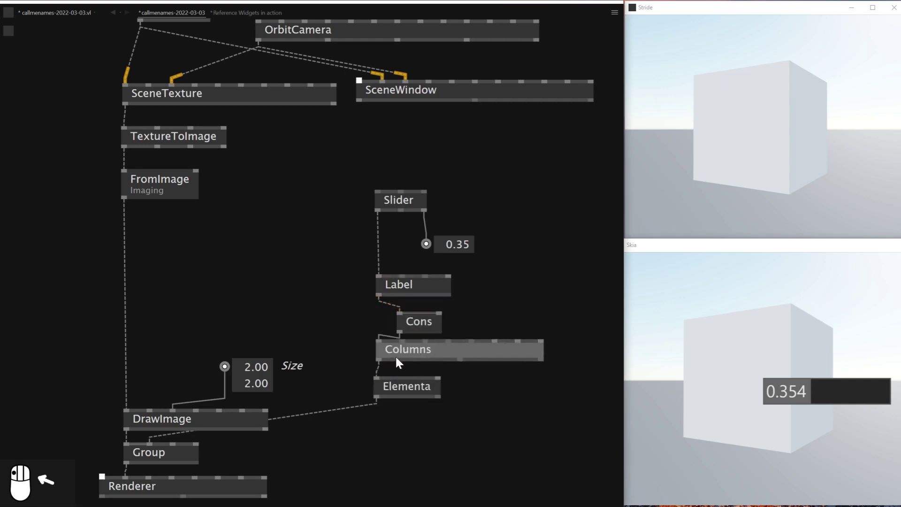
Give the Columns Position an IOBox of -1.05, -0.90, placing the slider at the Skia view's top-left.
{"action": "left_click_drag", "start_coordinate": [419, 363], "coordinate": [485, 324]}
{"action": "middle_click", "coordinate": [485, 324]}
{"action": "right_click", "coordinate": [483, 322]}
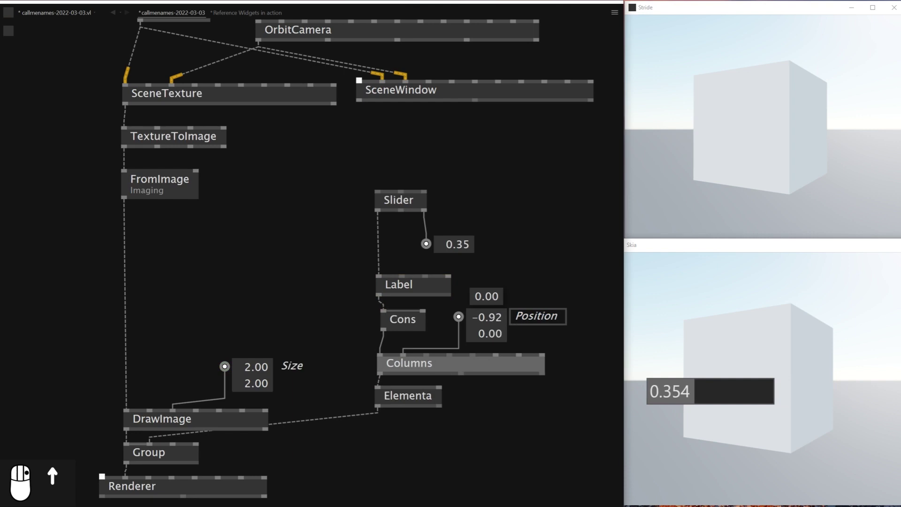
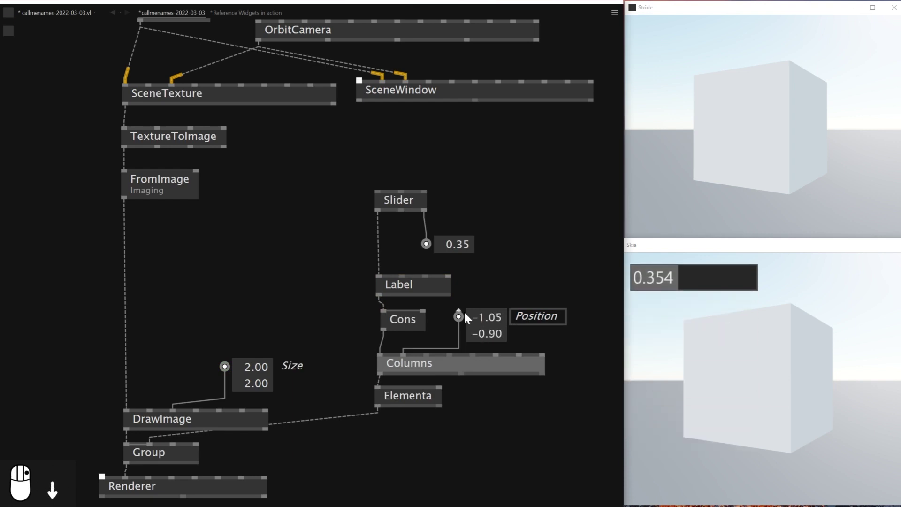
{"action": "left_click_drag", "start_coordinate": [440, 240], "coordinate": [411, 184]}
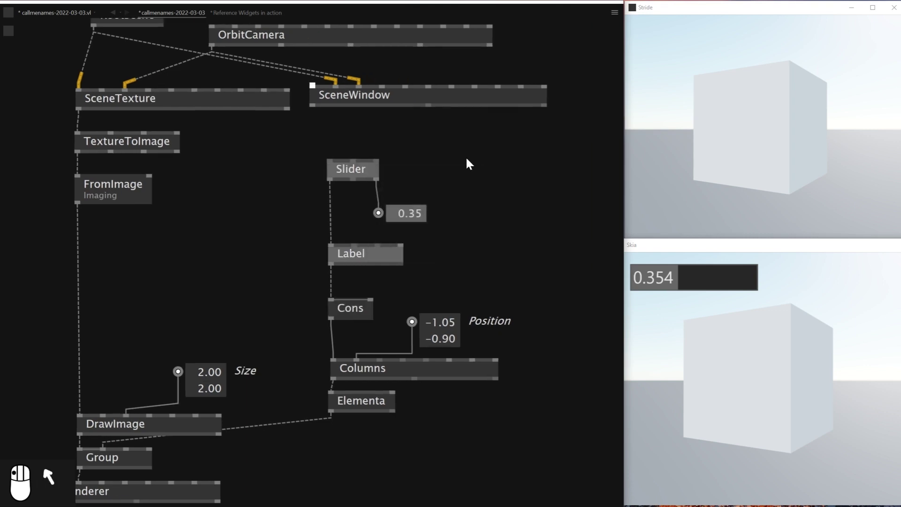
Duplicate the Slider and Label pair and connect the new Label into Cons as a second widget.
{"action": "key", "text": "ctrl+c"}
{"action": "key", "text": "ctrl+v"}
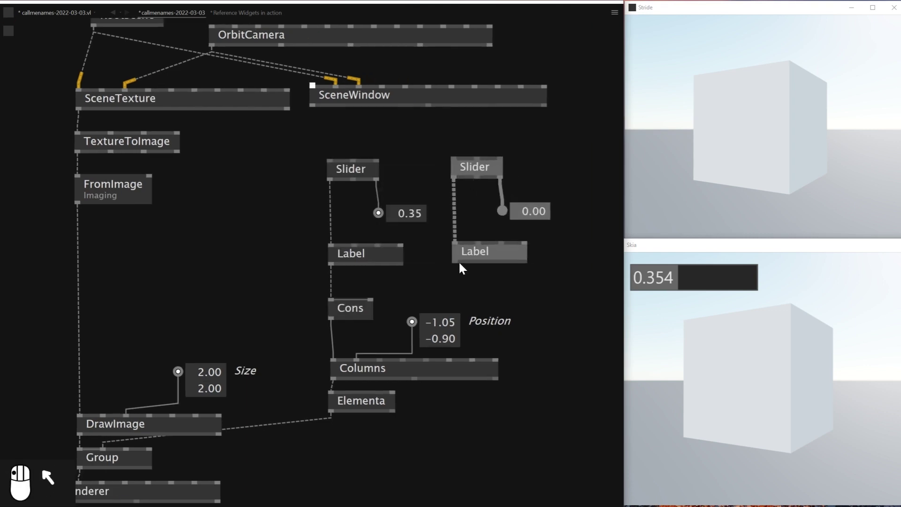
{"action": "left_click", "coordinate": [380, 303]}
{"action": "left_click_drag", "start_coordinate": [517, 276], "coordinate": [337, 311]}
{"action": "left_click_drag", "start_coordinate": [338, 311], "coordinate": [358, 289]}
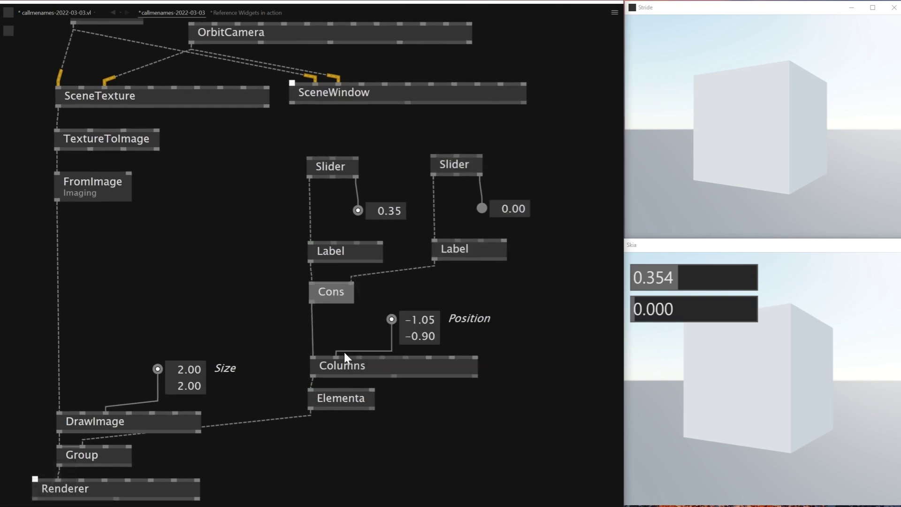
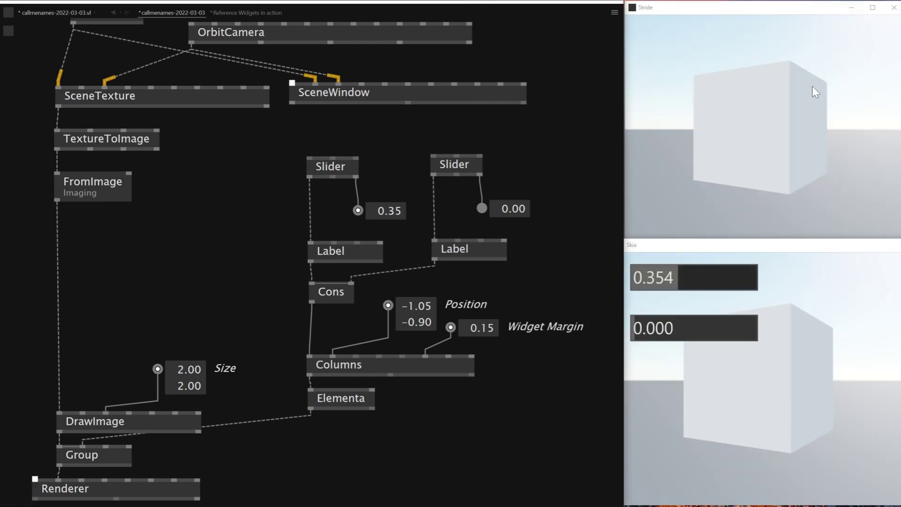
Set the two Label Text IOBoxes to XPosition and YPosition.
{"action": "left_click", "coordinate": [718, 280]}
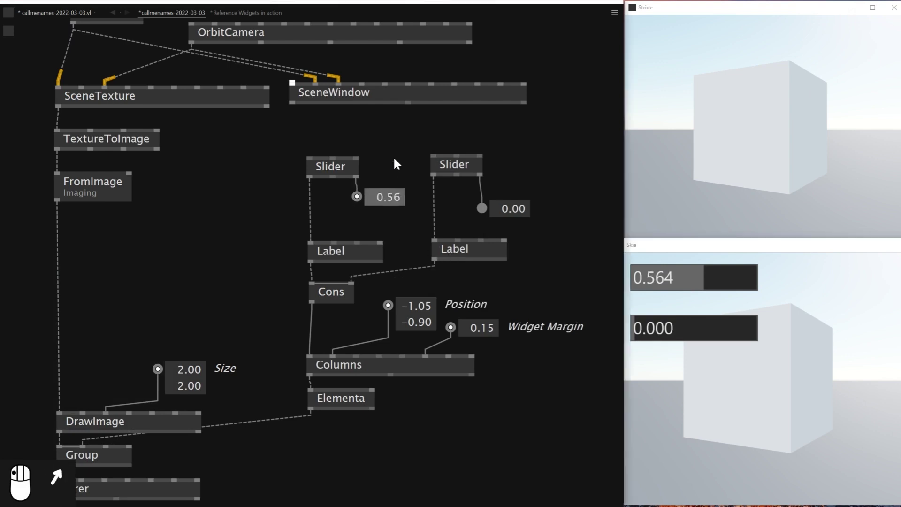
{"action": "left_click_drag", "start_coordinate": [405, 178], "coordinate": [331, 263]}
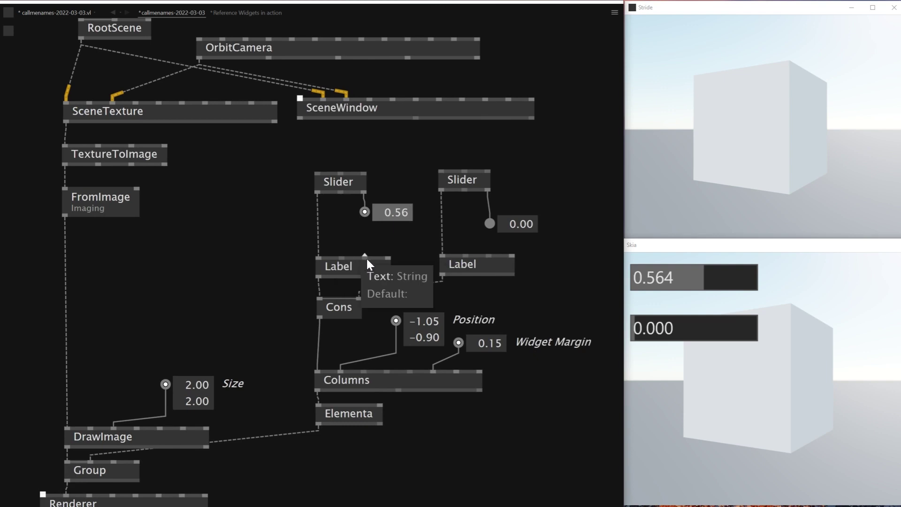
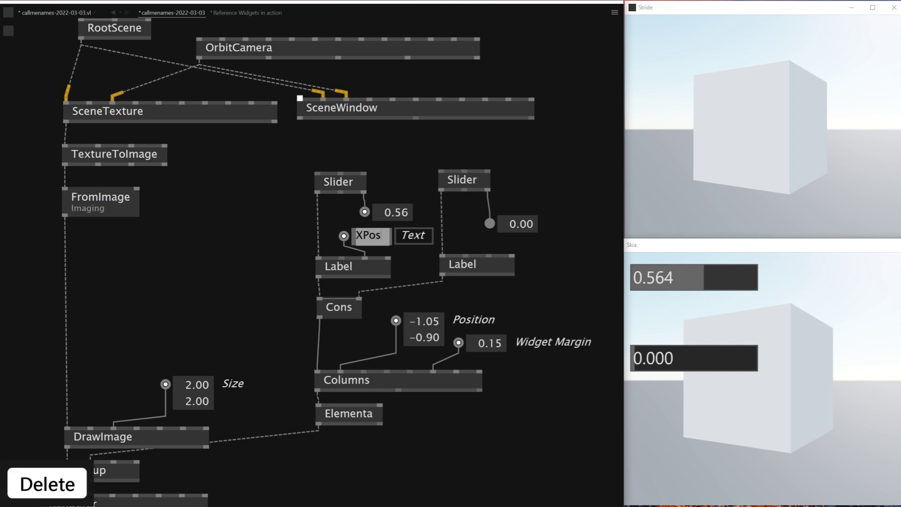
{"action": "key", "text": "Return"}
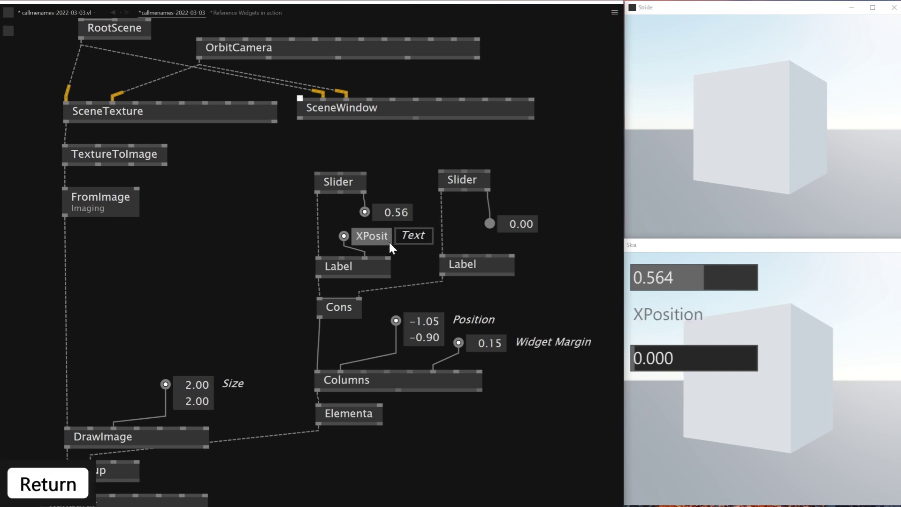
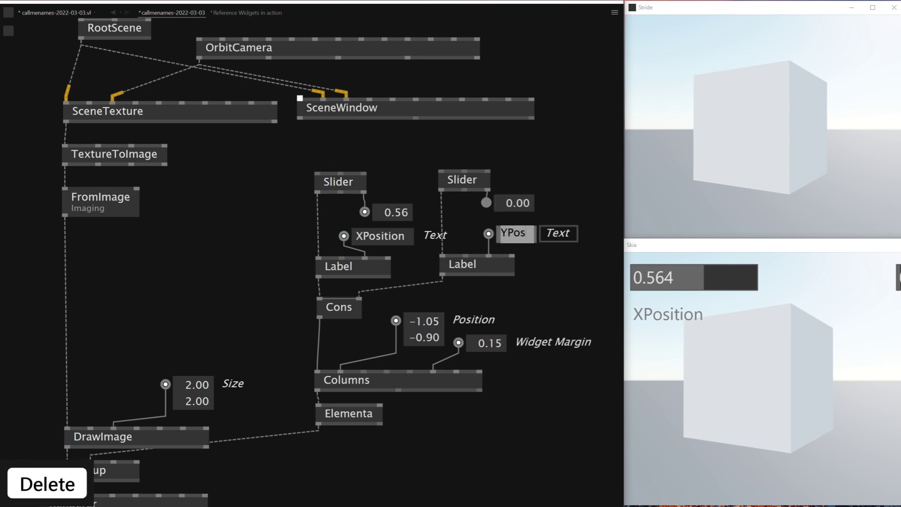
{"action": "key", "text": "Return"}
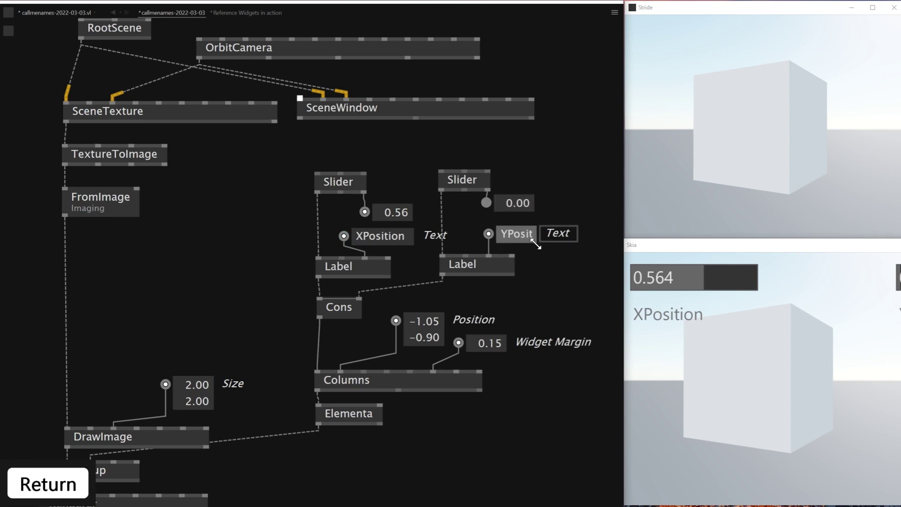
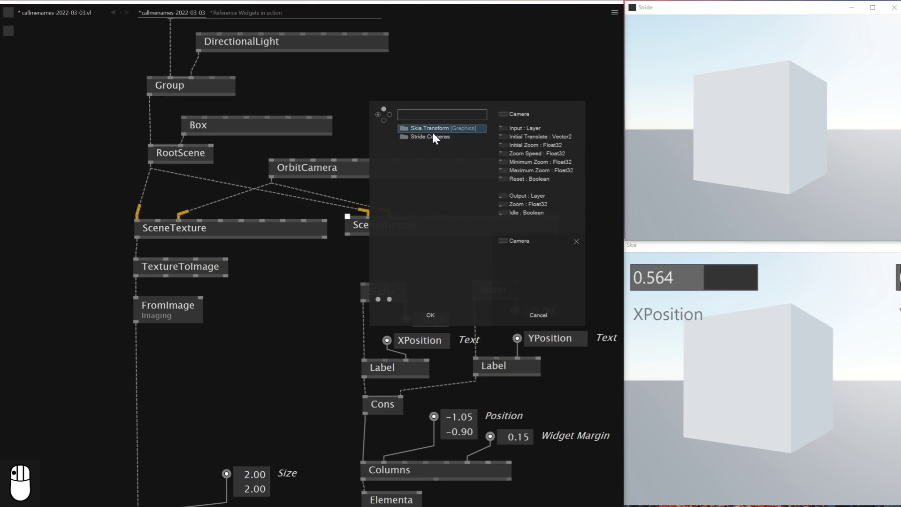
Delete the OrbitCamera and wire a Camera [Stride.Cameras] node in its place.
{"action": "left_click_drag", "start_coordinate": [416, 151], "coordinate": [393, 224]}
{"action": "left_click_drag", "start_coordinate": [392, 223], "coordinate": [186, 226]}
{"action": "left_click_drag", "start_coordinate": [392, 127], "coordinate": [383, 171]}
{"action": "left_click_drag", "start_coordinate": [383, 170], "coordinate": [465, 164]}
{"action": "key", "text": "Delete"}
{"action": "left_click_drag", "start_coordinate": [421, 191], "coordinate": [440, 151]}
{"action": "key", "text": "Delete"}
{"action": "left_click_drag", "start_coordinate": [401, 167], "coordinate": [752, 119]}
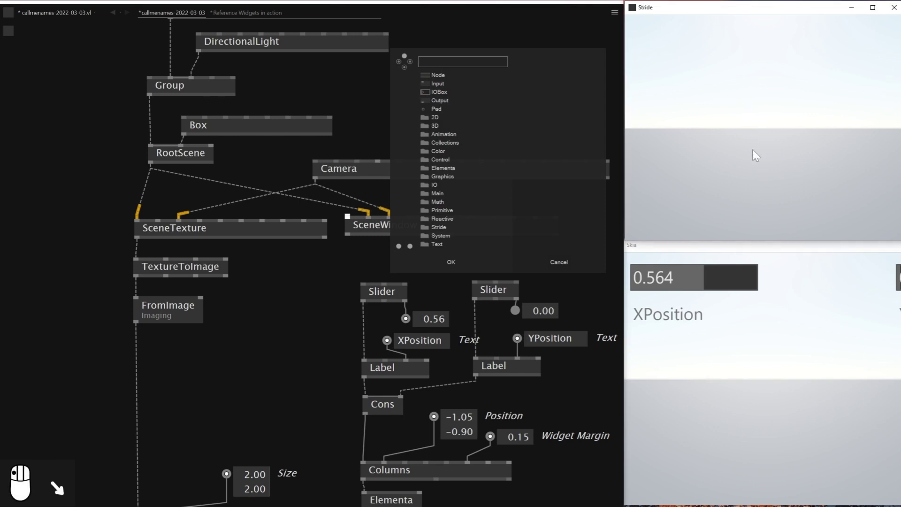
Orbit, move and zoom the Stride scene view to look at the box on the grid.
{"action": "left_click_drag", "start_coordinate": [754, 151], "coordinate": [766, 148]}
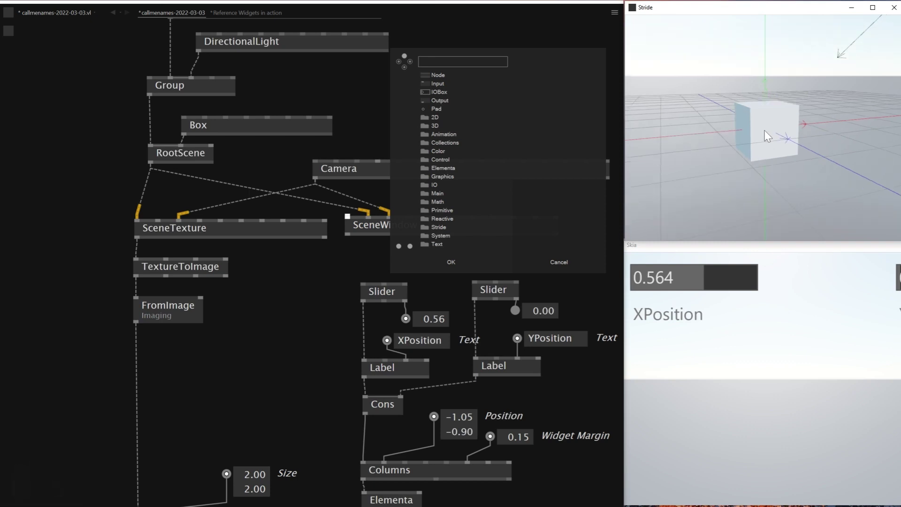
{"action": "left_click_drag", "start_coordinate": [778, 161], "coordinate": [802, 123]}
{"action": "right_click", "coordinate": [801, 123]}
{"action": "left_click_drag", "start_coordinate": [816, 106], "coordinate": [784, 146]}
{"action": "right_click", "coordinate": [784, 145]}
{"action": "left_click_drag", "start_coordinate": [787, 159], "coordinate": [752, 134]}
{"action": "left_click", "coordinate": [752, 134]}
{"action": "left_click", "coordinate": [768, 125]}
{"action": "left_click_drag", "start_coordinate": [721, 106], "coordinate": [777, 117]}
{"action": "left_click_drag", "start_coordinate": [778, 117], "coordinate": [793, 133]}
{"action": "left_click", "coordinate": [793, 133]}
{"action": "left_click_drag", "start_coordinate": [834, 120], "coordinate": [805, 125]}
{"action": "left_click", "coordinate": [776, 134]}
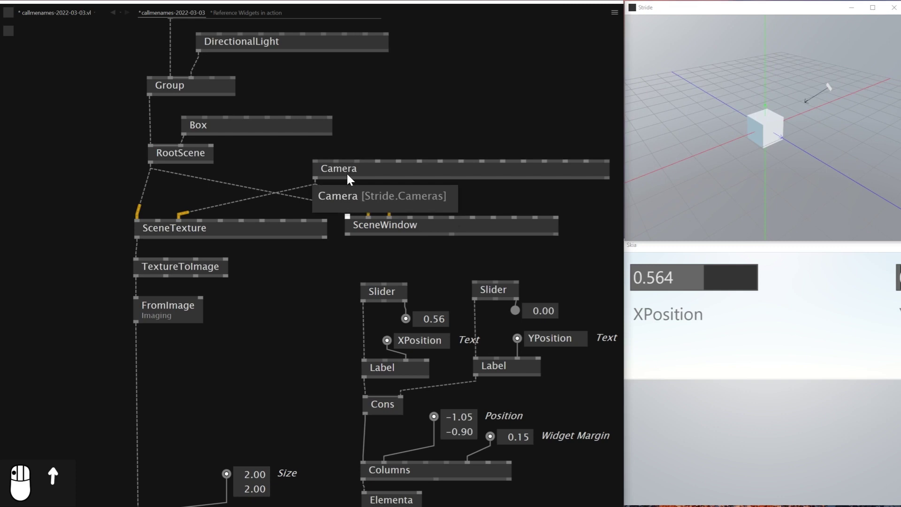
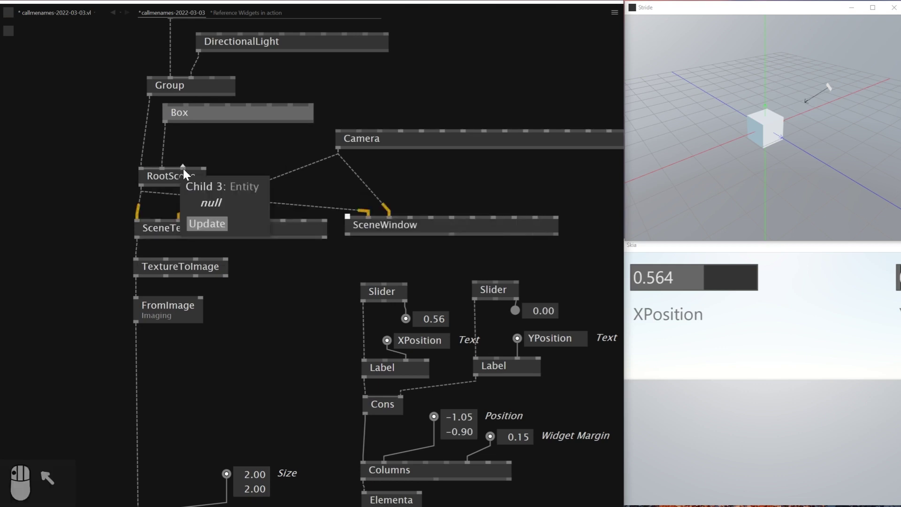
Connect the Camera into a RootScene child pin and orbit the Stride view to see its view lines.
{"action": "left_click_drag", "start_coordinate": [204, 153], "coordinate": [193, 174]}
{"action": "right_click", "coordinate": [193, 174]}
{"action": "left_click_drag", "start_coordinate": [214, 175], "coordinate": [758, 117]}
{"action": "left_click_drag", "start_coordinate": [758, 117], "coordinate": [782, 120]}
{"action": "left_click_drag", "start_coordinate": [782, 120], "coordinate": [762, 132]}
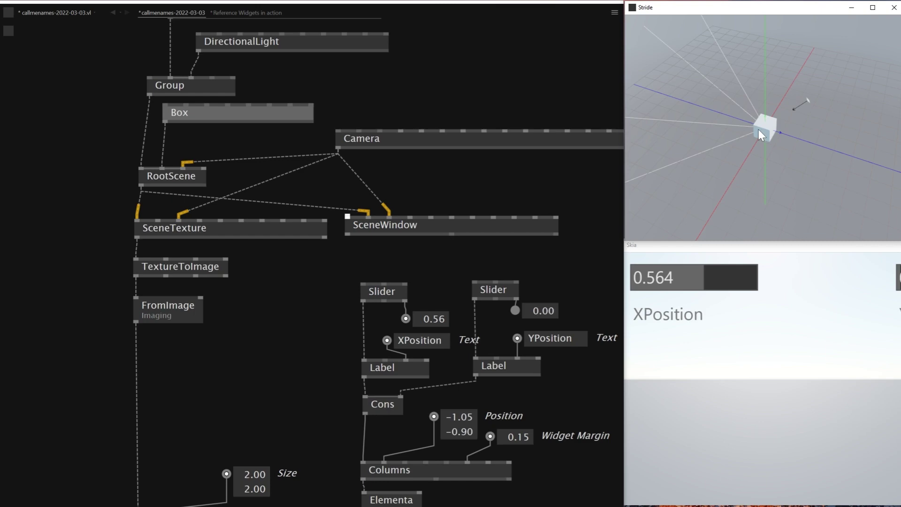
Feed a TransformSRT with Translation 0, 0, -3.16 into the Camera's transform pin.
{"action": "left_click_drag", "start_coordinate": [423, 104], "coordinate": [466, 152]}
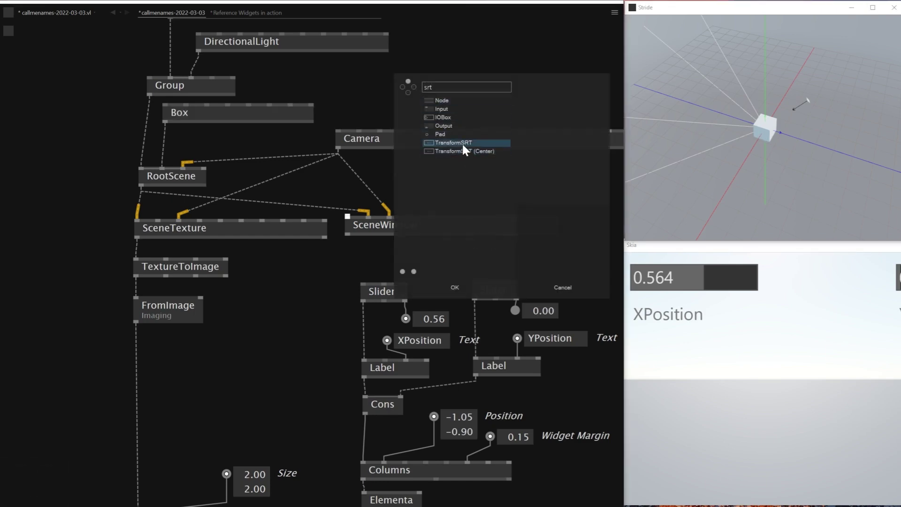
{"action": "left_click_drag", "start_coordinate": [465, 130], "coordinate": [428, 134]}
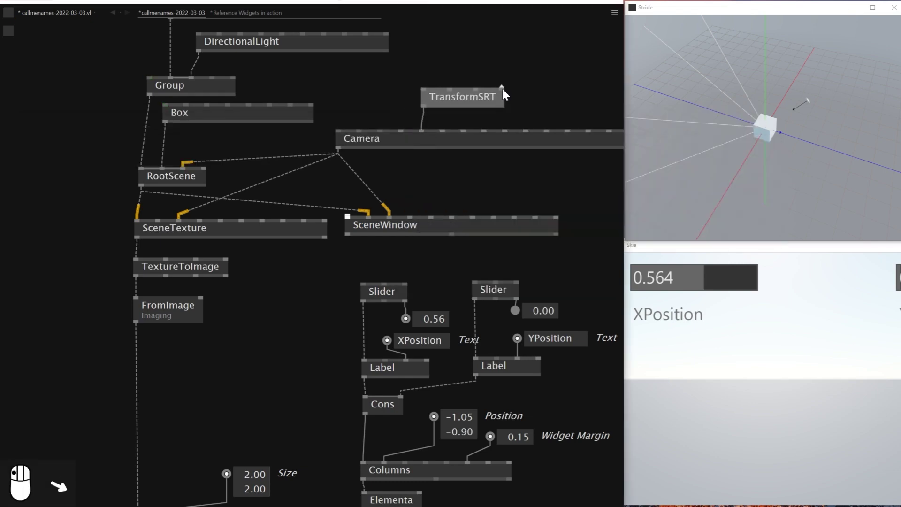
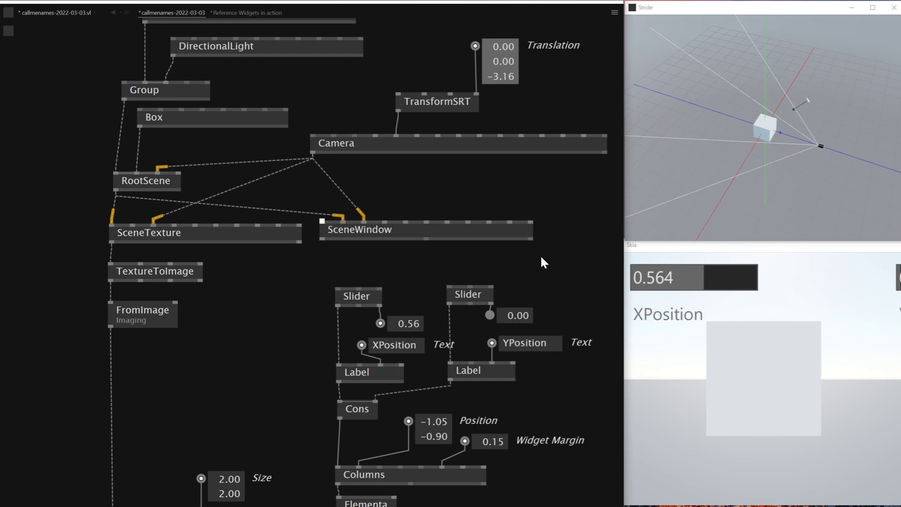
{"action": "scroll", "scroll_direction": "up", "scroll_amount": 3}
Set the Widget Margin on Columns to 0.00 so YPosition sits directly under XPosition.
{"action": "scroll", "scroll_direction": "up", "scroll_amount": 3}
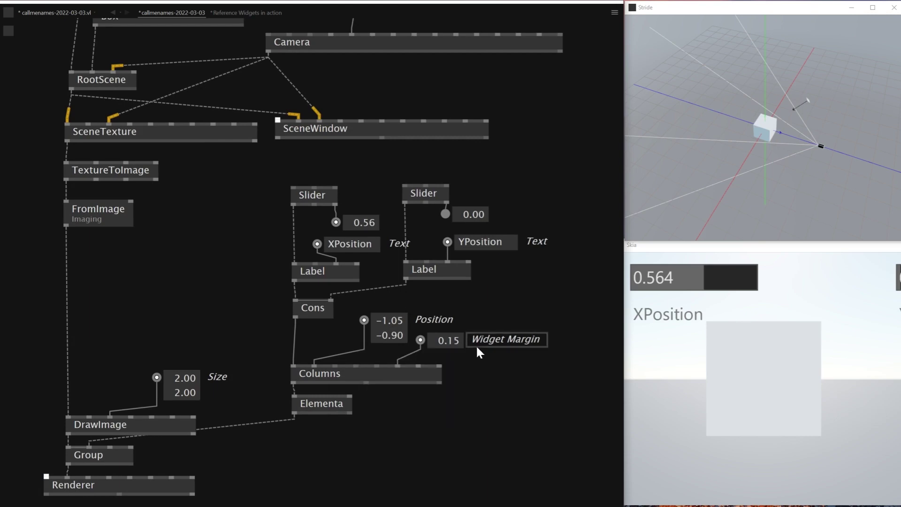
{"action": "scroll", "scroll_direction": "down", "scroll_amount": 3}
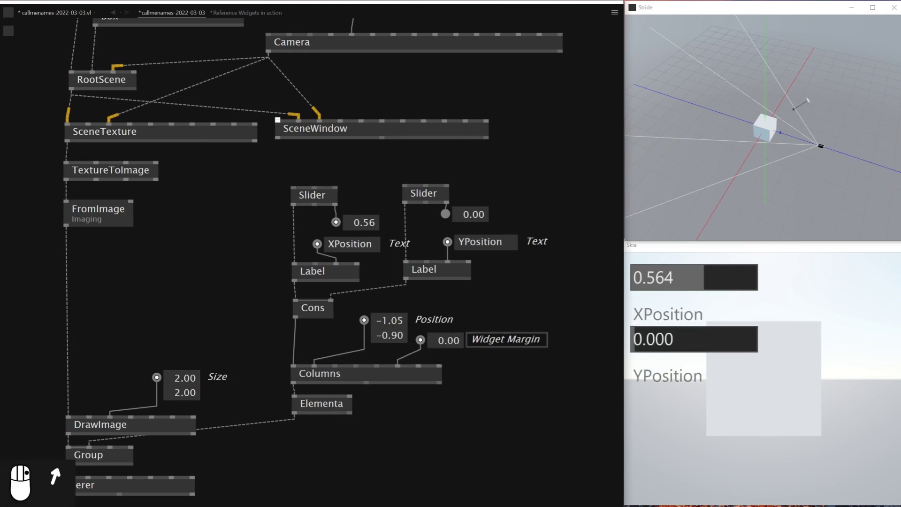
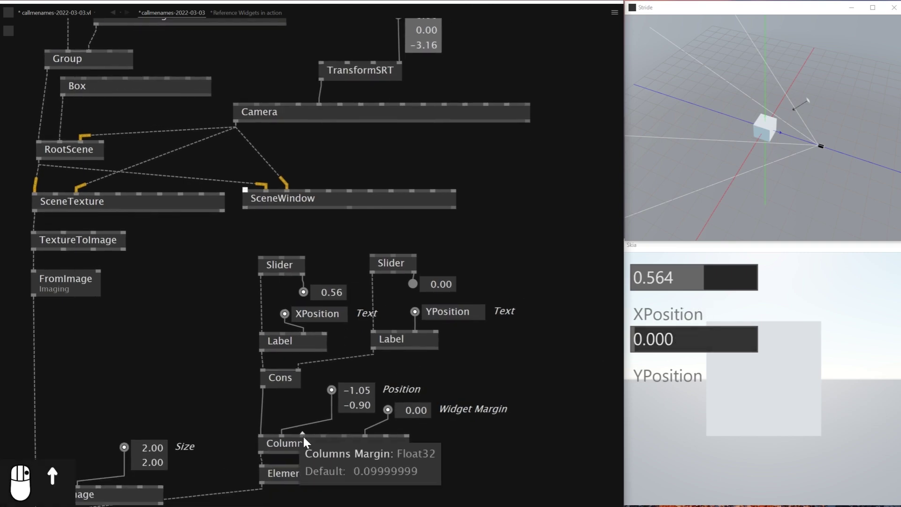
Create a Vector (Join) node in the patch near the sliders.
{"action": "left_click_drag", "start_coordinate": [281, 418], "coordinate": [295, 429]}
{"action": "left_click_drag", "start_coordinate": [295, 430], "coordinate": [303, 419]}
{"action": "middle_click", "coordinate": [302, 419]}
{"action": "left_click", "coordinate": [304, 417]}
{"action": "key", "text": "ctrl+z"}
{"action": "key", "text": "Delete"}
Wire both Slider values into the Vector and its output into TransformSRT's Translation.
{"action": "left_click_drag", "start_coordinate": [305, 385], "coordinate": [414, 274]}
{"action": "left_click_drag", "start_coordinate": [450, 271], "coordinate": [313, 337]}
{"action": "left_click_drag", "start_coordinate": [313, 337], "coordinate": [421, 199]}
{"action": "left_click_drag", "start_coordinate": [422, 199], "coordinate": [292, 295]}
{"action": "left_click_drag", "start_coordinate": [292, 296], "coordinate": [327, 328]}
{"action": "left_click", "coordinate": [331, 313]}
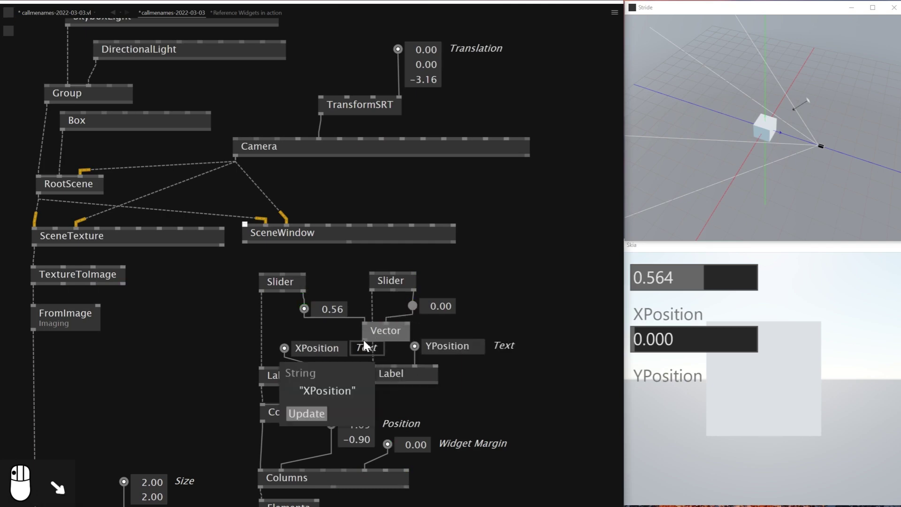
{"action": "left_click_drag", "start_coordinate": [540, 68], "coordinate": [467, 141]}
{"action": "left_click_drag", "start_coordinate": [468, 141], "coordinate": [426, 72]}
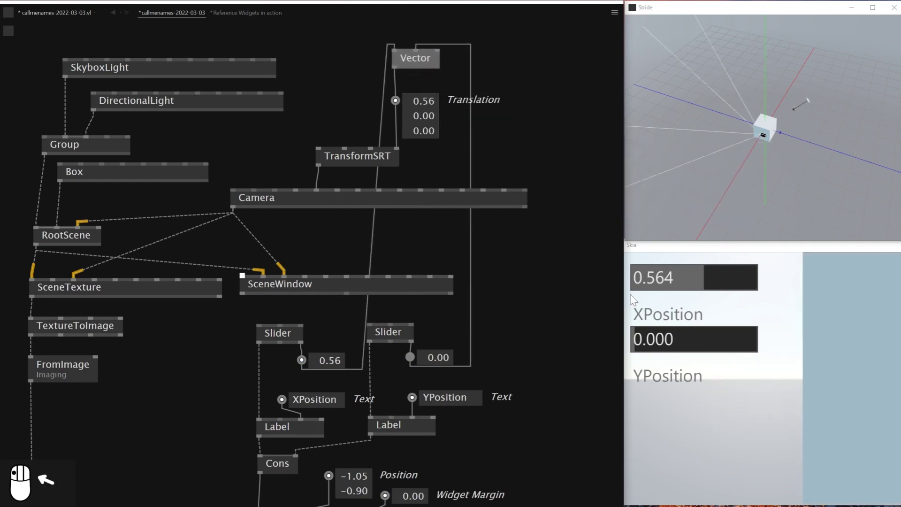
Give the Vector a Z of -2.50 and drag the XPosition and YPosition sliders to move the camera.
{"action": "left_click", "coordinate": [721, 276]}
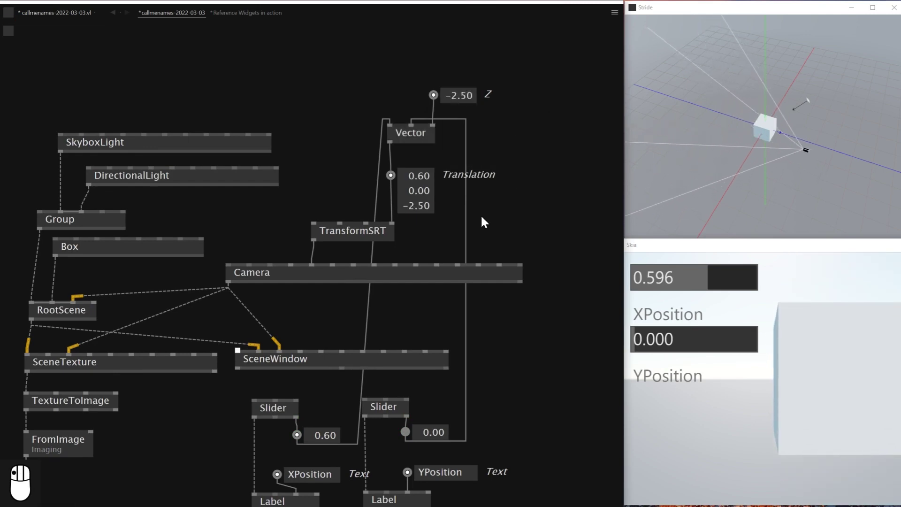
{"action": "left_click_drag", "start_coordinate": [810, 153], "coordinate": [507, 342]}
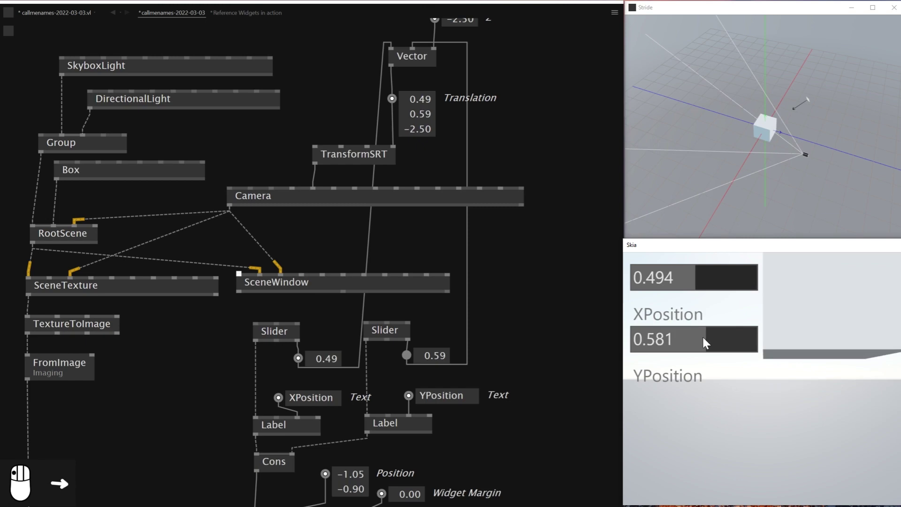
{"action": "double_click", "coordinate": [794, 252]}
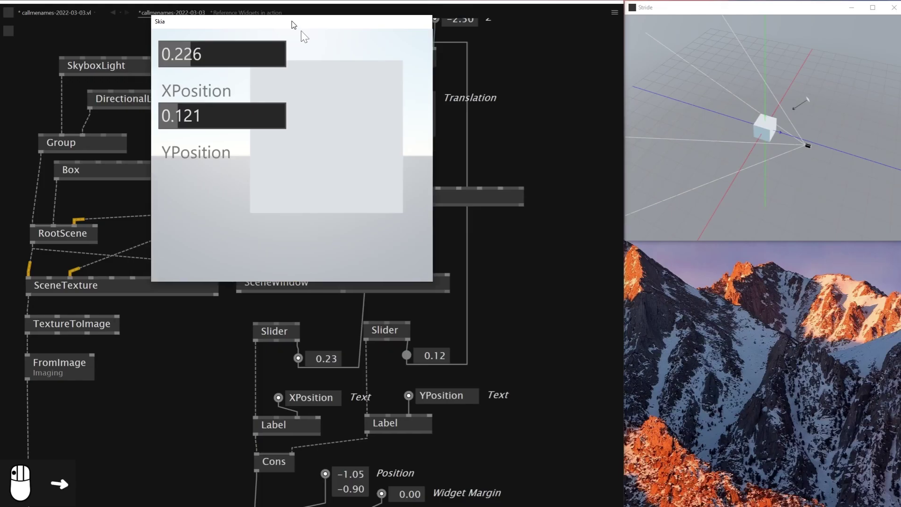
{"action": "left_click", "coordinate": [765, 254]}
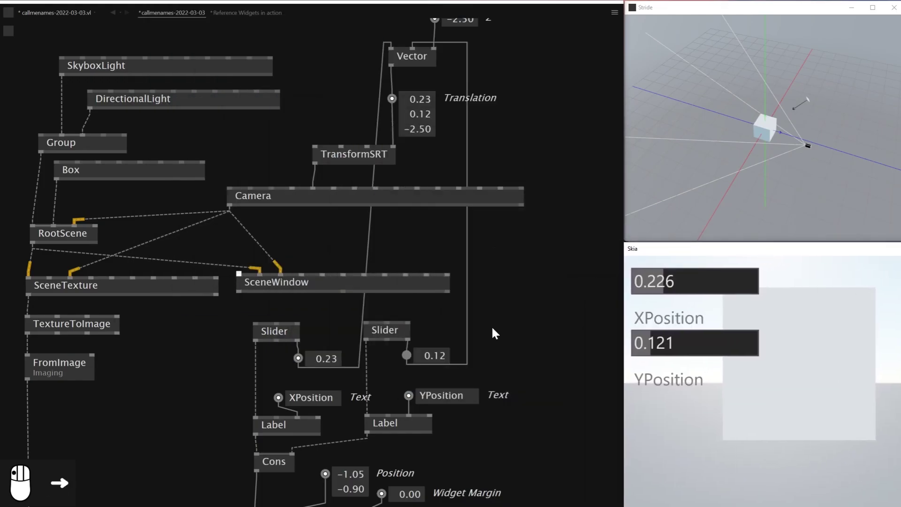
{"action": "left_click_drag", "start_coordinate": [479, 271], "coordinate": [246, 282]}
{"action": "left_click_drag", "start_coordinate": [247, 285], "coordinate": [265, 278]}
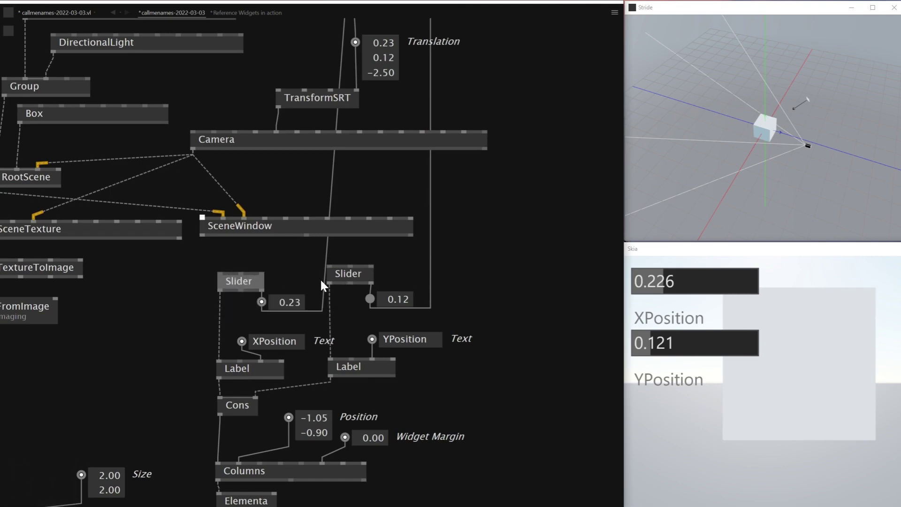
Reset the X slider to its default 0.00 so Translation reads 0.00, 0.12, -2.50.
{"action": "left_click_drag", "start_coordinate": [331, 279], "coordinate": [266, 279]}
{"action": "left_click_drag", "start_coordinate": [267, 262], "coordinate": [292, 265]}
{"action": "middle_click", "coordinate": [292, 265]}
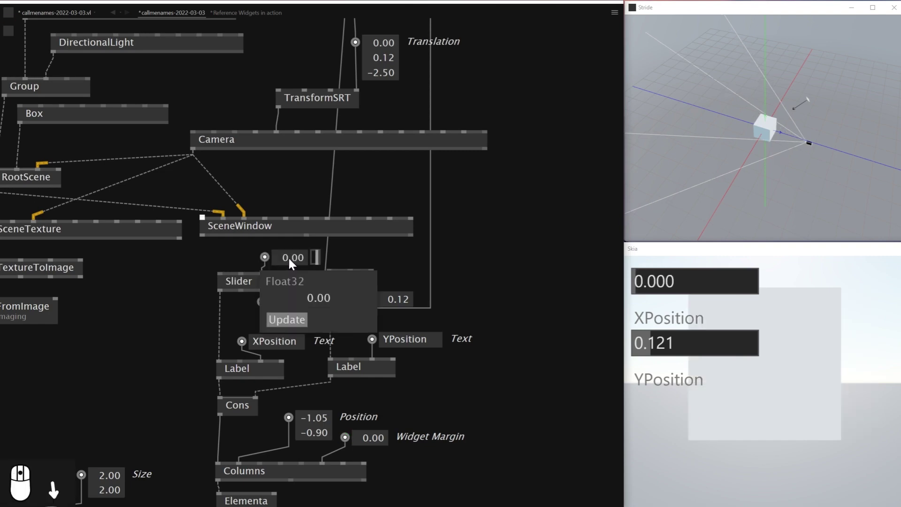
{"action": "left_click", "coordinate": [293, 265]}
{"action": "key", "text": "ctrl+z"}
{"action": "left_click", "coordinate": [297, 275]}
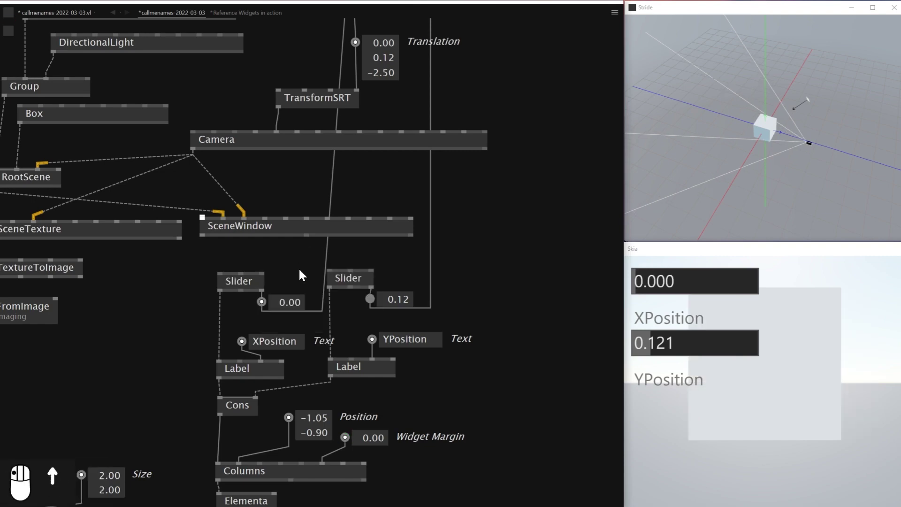
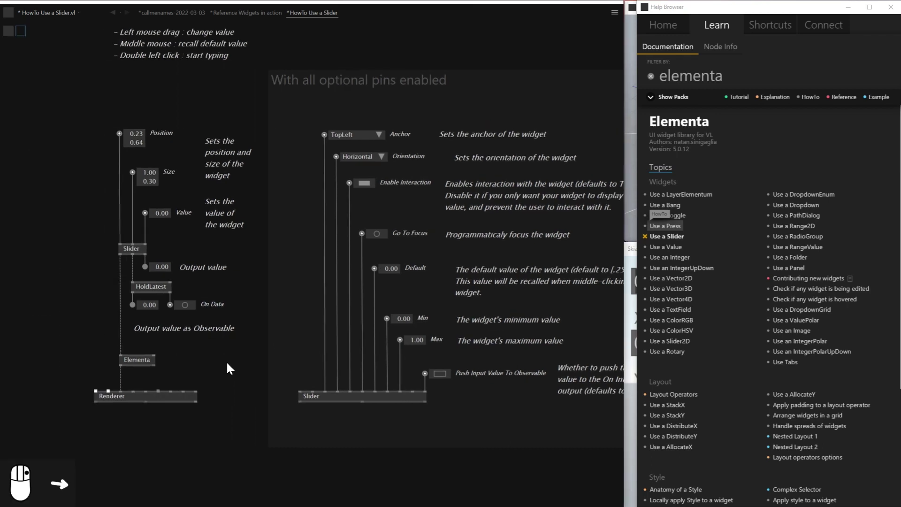
Enable Show Min and Show Max on the Slider nodes via Configure, then view the whole patch.
{"action": "left_click_drag", "start_coordinate": [230, 368], "coordinate": [316, 263]}
{"action": "left_click_drag", "start_coordinate": [315, 264], "coordinate": [341, 285]}
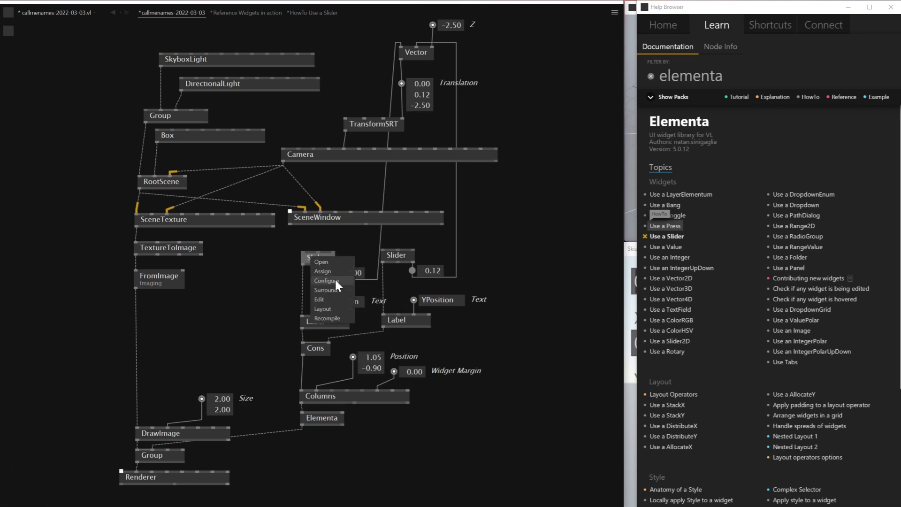
{"action": "left_click_drag", "start_coordinate": [340, 284], "coordinate": [347, 240]}
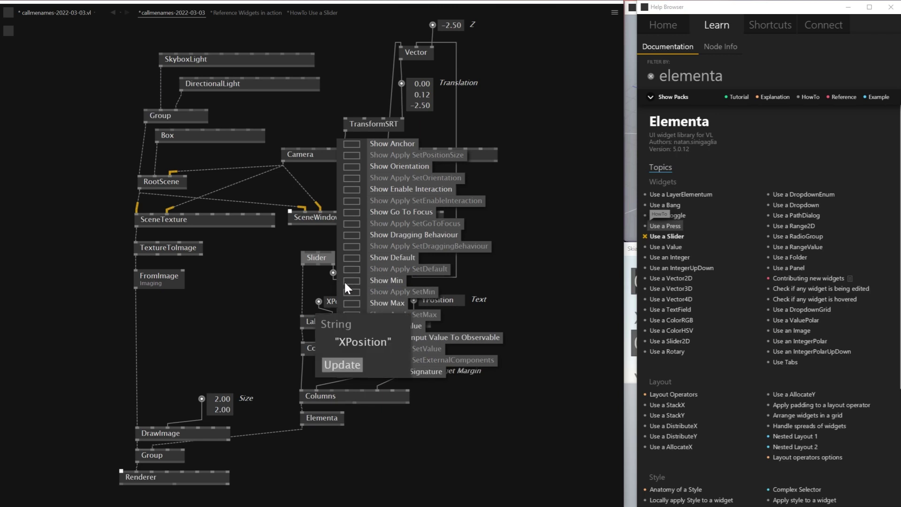
{"action": "left_click_drag", "start_coordinate": [361, 303], "coordinate": [404, 263]}
{"action": "left_click_drag", "start_coordinate": [404, 263], "coordinate": [433, 288]}
{"action": "left_click_drag", "start_coordinate": [433, 288], "coordinate": [341, 236]}
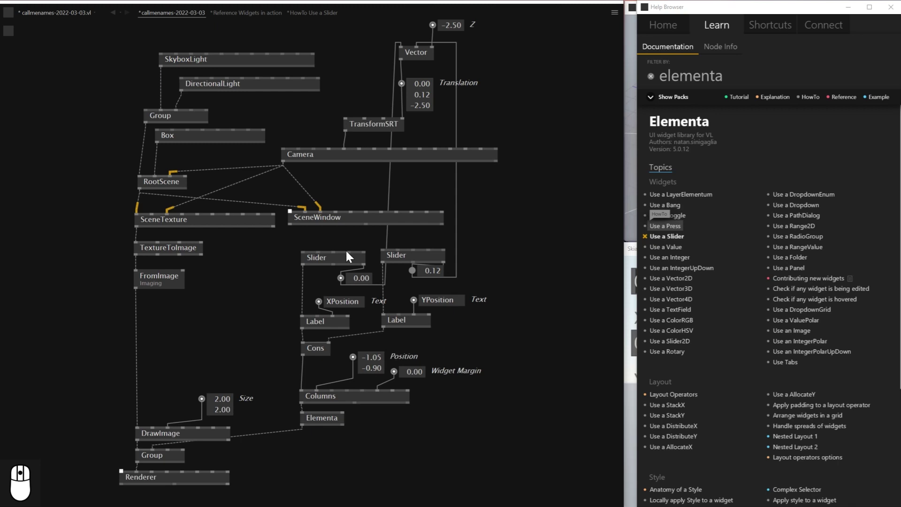
{"action": "left_click_drag", "start_coordinate": [490, 386], "coordinate": [447, 378]}
{"action": "right_click", "coordinate": [320, 124]}
{"action": "left_click_drag", "start_coordinate": [206, 107], "coordinate": [443, 265]}
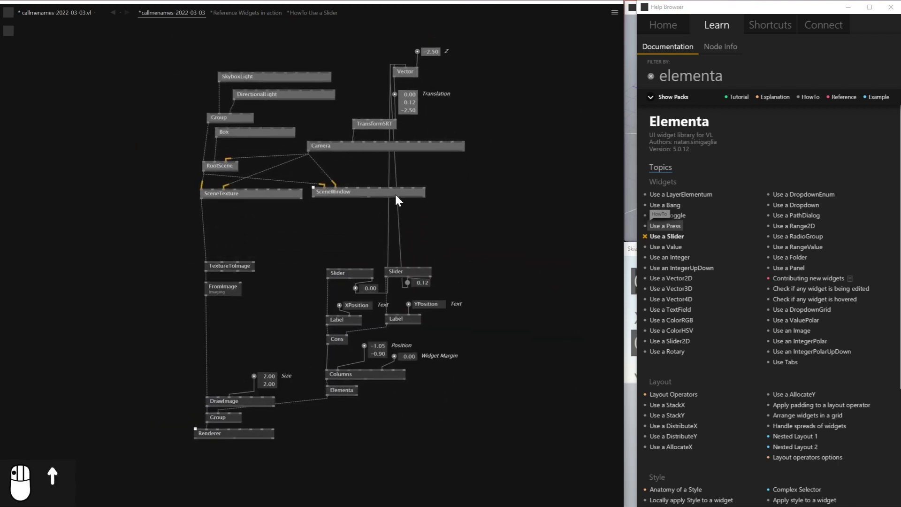
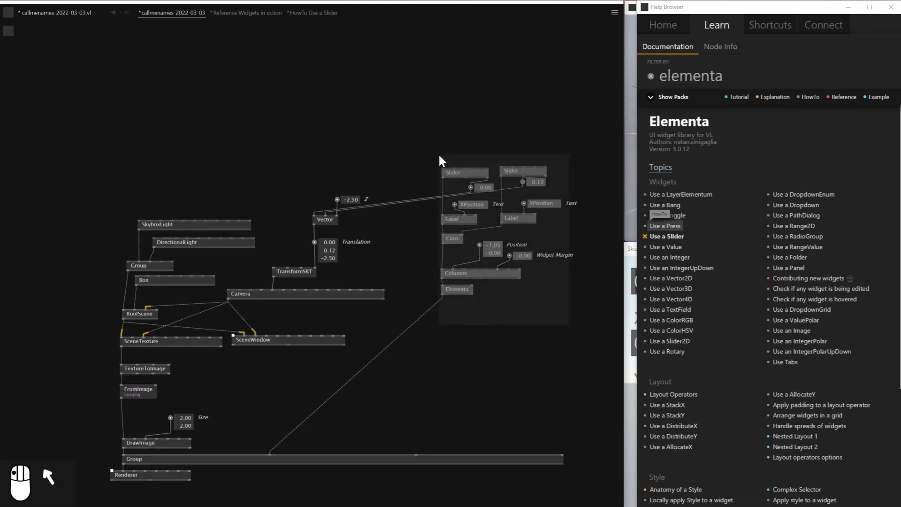
Make room beside the sliders and add shared Min and Max IOBoxes.
{"action": "scroll", "scroll_direction": "up", "scroll_amount": 3}
{"action": "left_click_drag", "start_coordinate": [454, 168], "coordinate": [486, 186]}
{"action": "left_click_drag", "start_coordinate": [487, 187], "coordinate": [468, 185]}
{"action": "left_click_drag", "start_coordinate": [468, 185], "coordinate": [362, 209]}
{"action": "left_click", "coordinate": [361, 209]}
Wire Min -3.00 and Max 3.00 to both sliders and drag XPosition to about -1.6.
{"action": "left_click_drag", "start_coordinate": [363, 195], "coordinate": [375, 181]}
{"action": "left_click_drag", "start_coordinate": [374, 181], "coordinate": [361, 165]}
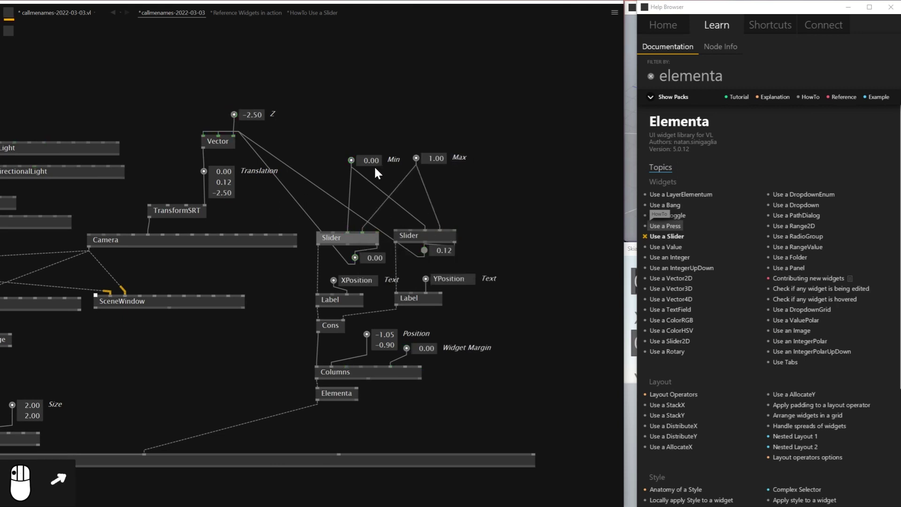
{"action": "key", "text": "Return"}
{"action": "left_click_drag", "start_coordinate": [436, 164], "coordinate": [709, 285]}
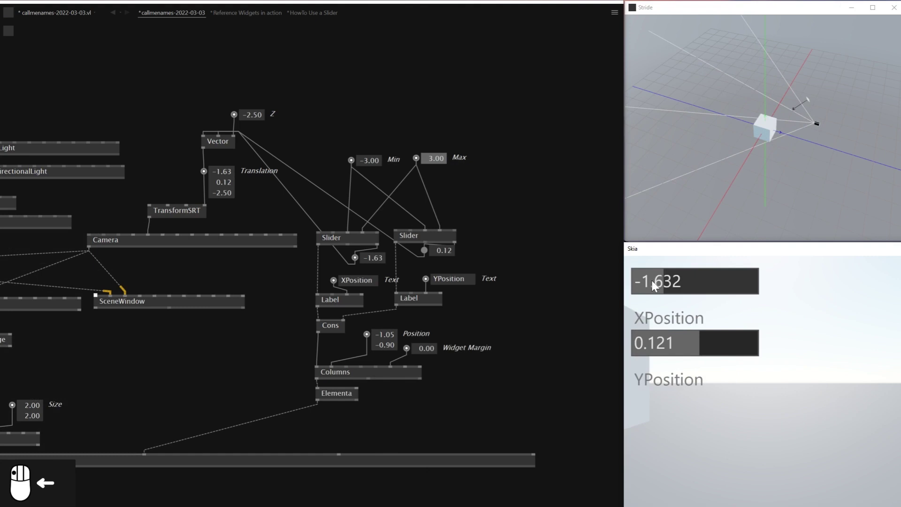
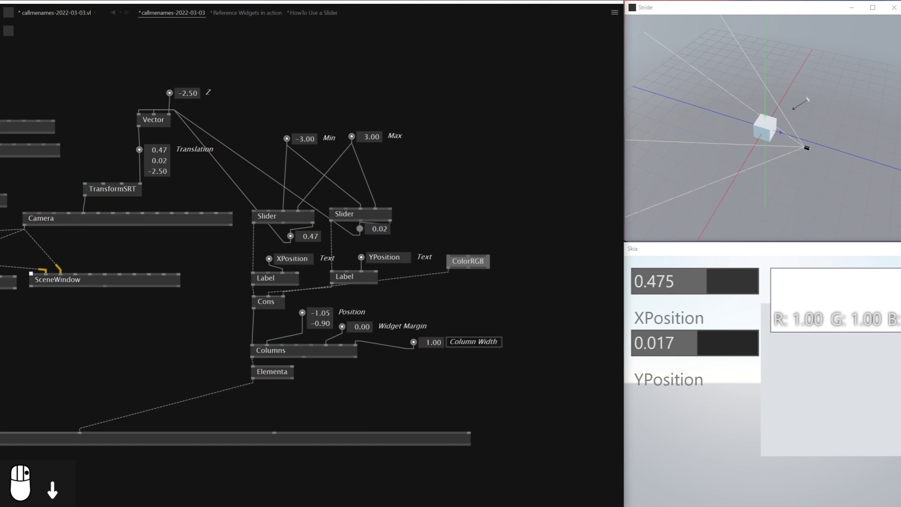
Bring the Group and Renderer nodes into view and stretch the Group node wider to the left.
{"action": "right_click", "coordinate": [753, 254]}
{"action": "left_click_drag", "start_coordinate": [343, 313], "coordinate": [356, 310]}
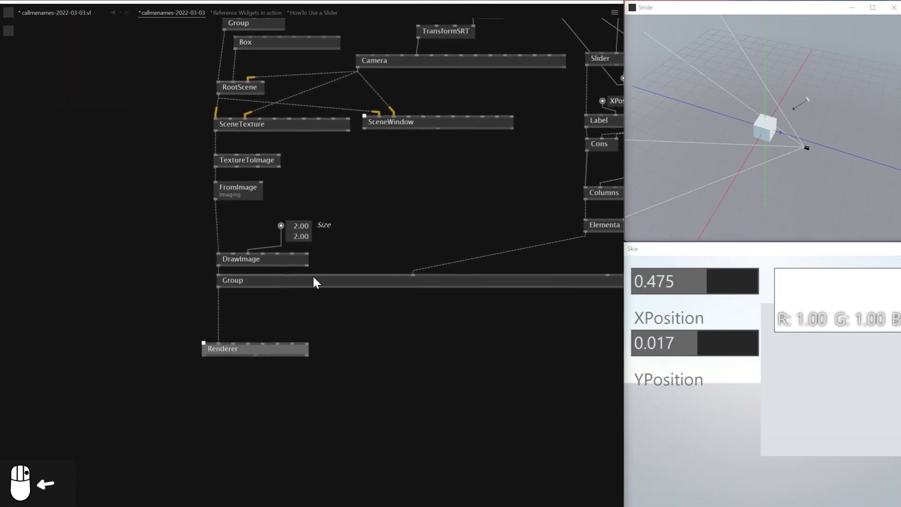
{"action": "left_click", "coordinate": [318, 280]}
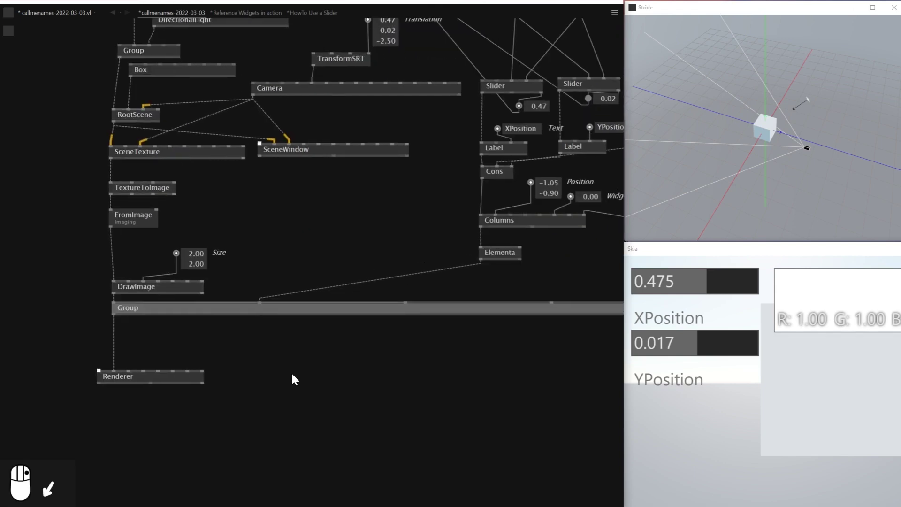
{"action": "left_click_drag", "start_coordinate": [431, 297], "coordinate": [282, 376]}
{"action": "scroll", "scroll_direction": "down", "scroll_amount": 3}
{"action": "left_click_drag", "start_coordinate": [306, 327], "coordinate": [202, 333]}
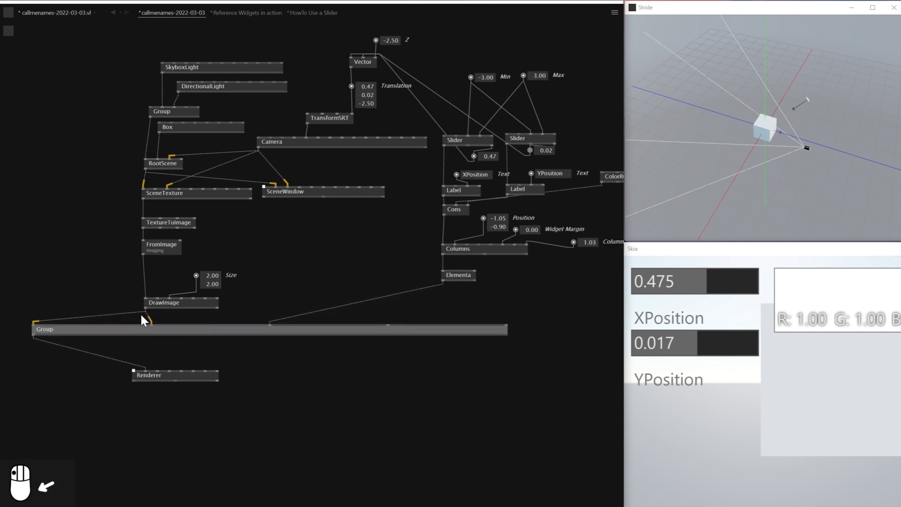
Add a ClientBounds node from Skia.Layers and connect it to the Columns layout.
{"action": "key", "text": "Delete"}
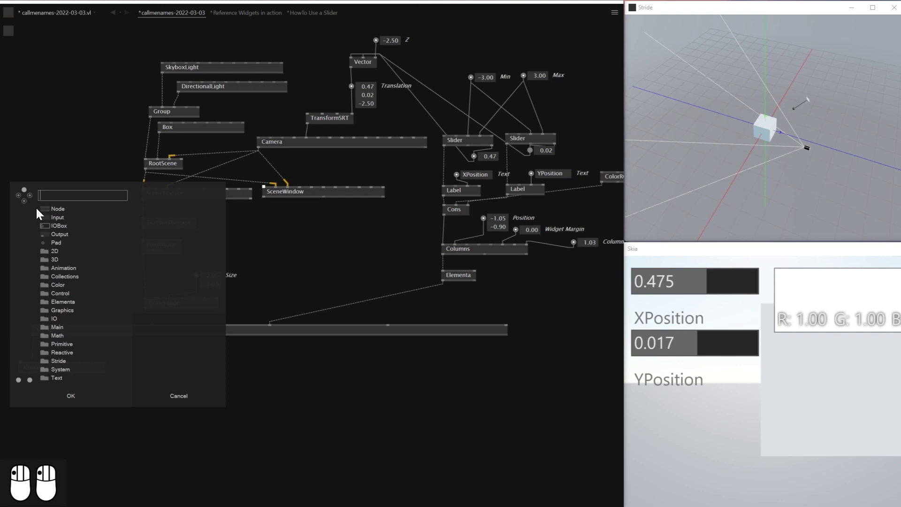
{"action": "key", "text": "Return"}
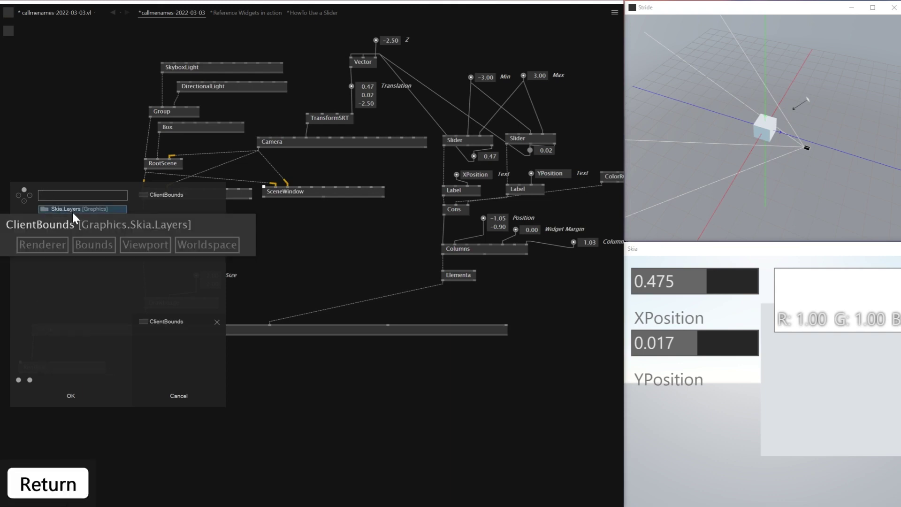
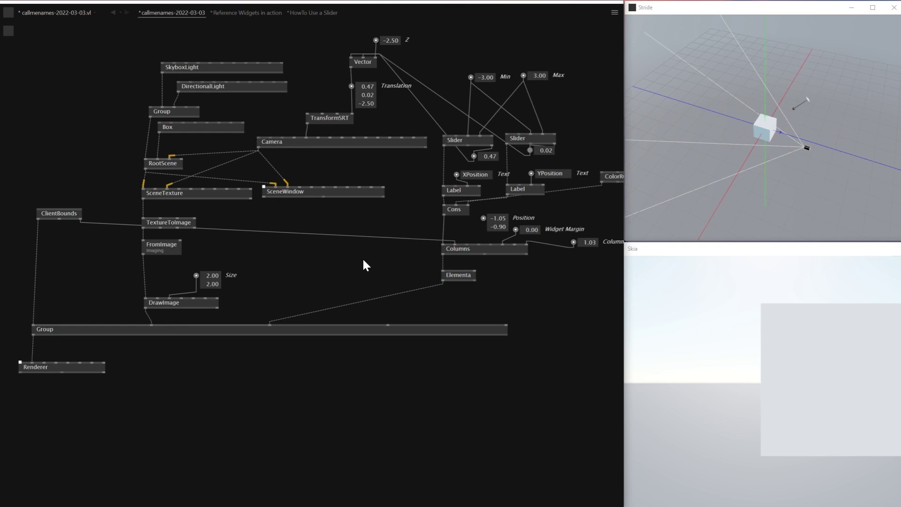
{"action": "left_click", "coordinate": [368, 263]}
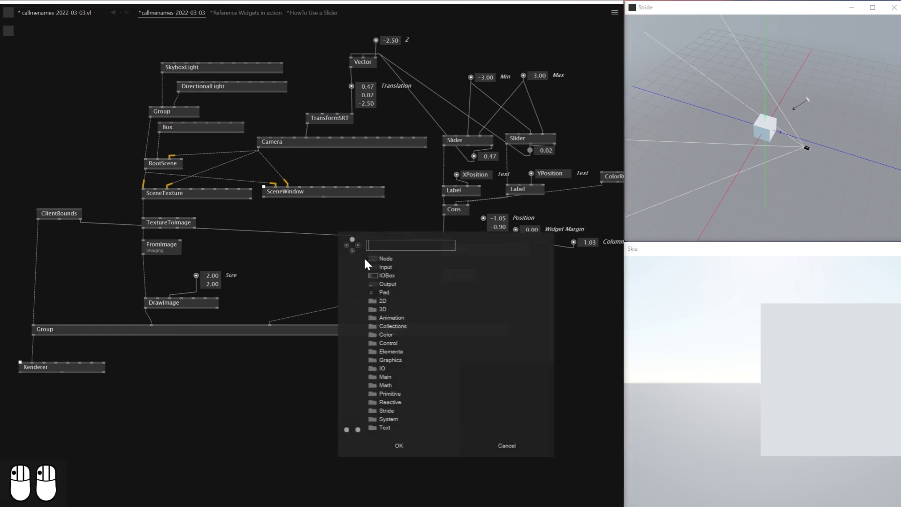
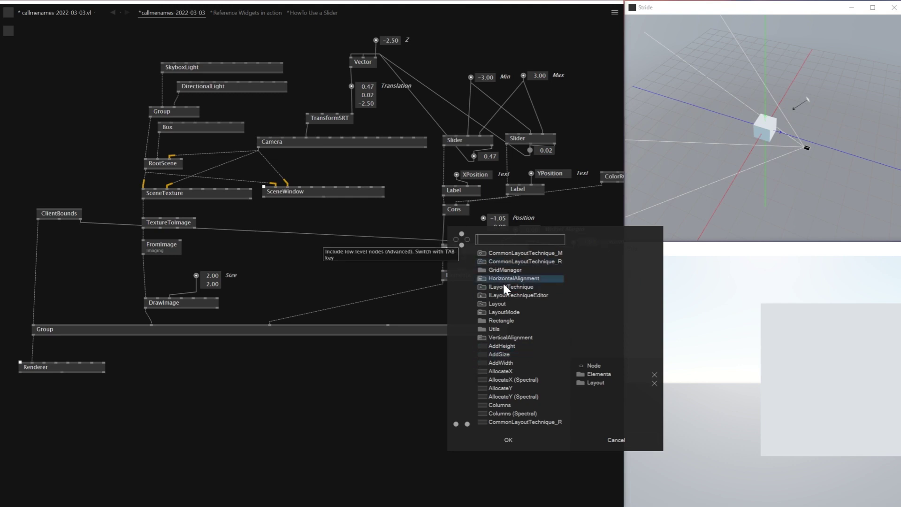
Replace the Columns node with Columns (Spectral) found by searching 'colu' in the NodeBrowser.
{"action": "scroll", "scroll_direction": "down", "scroll_amount": 3}
{"action": "scroll", "scroll_direction": "up", "scroll_amount": 3}
{"action": "scroll", "scroll_direction": "down", "scroll_amount": 3}
{"action": "scroll", "scroll_direction": "down", "scroll_amount": 3}
{"action": "scroll", "scroll_direction": "down", "scroll_amount": 3}
{"action": "scroll", "scroll_direction": "up", "scroll_amount": 3}
{"action": "scroll", "scroll_direction": "up", "scroll_amount": 3}
{"action": "scroll", "scroll_direction": "down", "scroll_amount": 3}
{"action": "scroll", "scroll_direction": "down", "scroll_amount": 3}
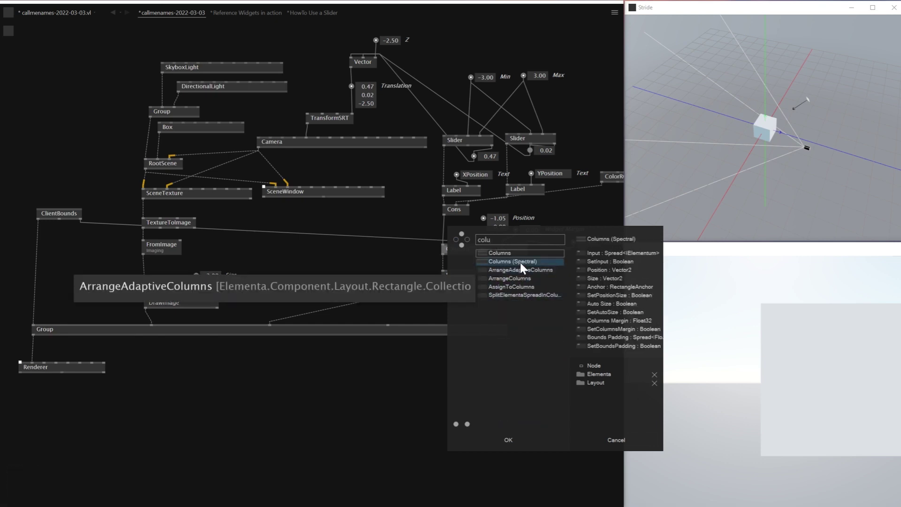
{"action": "left_click_drag", "start_coordinate": [504, 273], "coordinate": [454, 260]}
{"action": "key", "text": "Delete"}
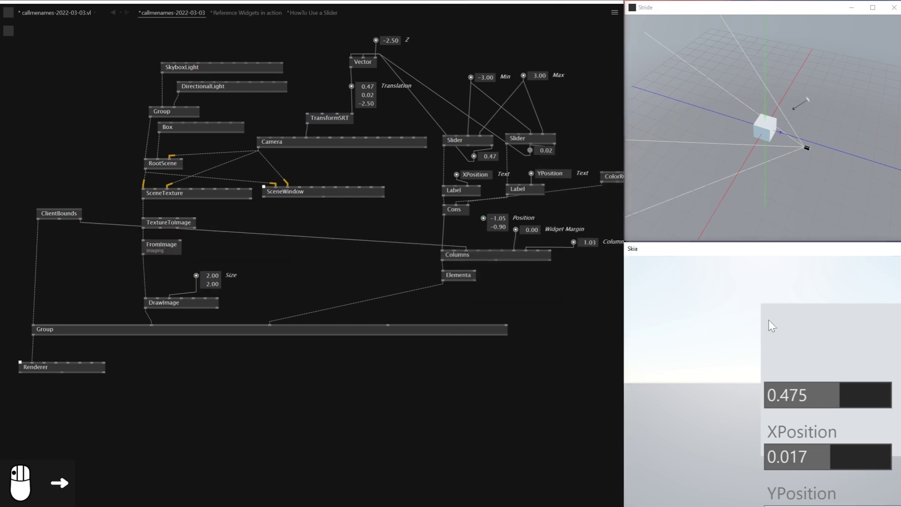
Test the X slider, then set the Columns Position to -1.05, -0.90 for a top-left panel.
{"action": "left_click_drag", "start_coordinate": [802, 391], "coordinate": [457, 238]}
{"action": "scroll", "scroll_direction": "up", "scroll_amount": 3}
{"action": "left_click_drag", "start_coordinate": [488, 229], "coordinate": [474, 242]}
{"action": "right_click", "coordinate": [474, 242]}
{"action": "key", "text": "Delete"}
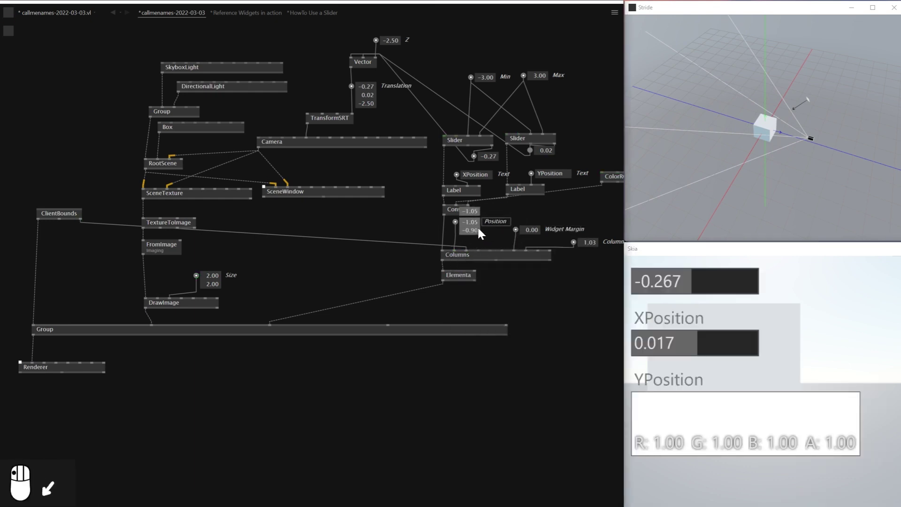
{"action": "left_click_drag", "start_coordinate": [473, 239], "coordinate": [592, 250]}
Reduce the Column Width to 0.89 and pan the patch over to the ColorRGB node.
{"action": "left_click_drag", "start_coordinate": [592, 249], "coordinate": [596, 235]}
{"action": "key", "text": "ctrl+z"}
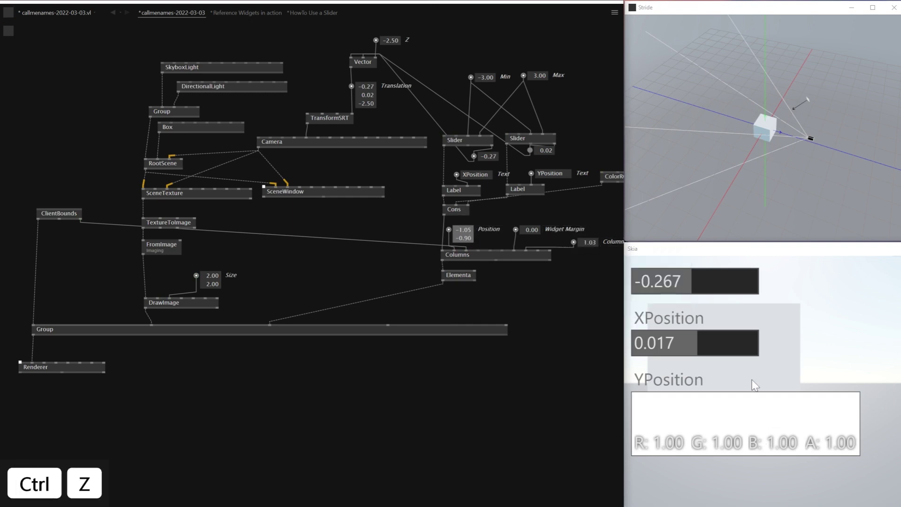
{"action": "left_click_drag", "start_coordinate": [753, 348], "coordinate": [504, 378]}
{"action": "left_click_drag", "start_coordinate": [503, 378], "coordinate": [586, 265]}
{"action": "left_click", "coordinate": [586, 266]}
{"action": "middle_click", "coordinate": [611, 234]}
{"action": "left_click_drag", "start_coordinate": [542, 231], "coordinate": [730, 401]}
{"action": "right_click", "coordinate": [700, 426]}
{"action": "right_click", "coordinate": [721, 405]}
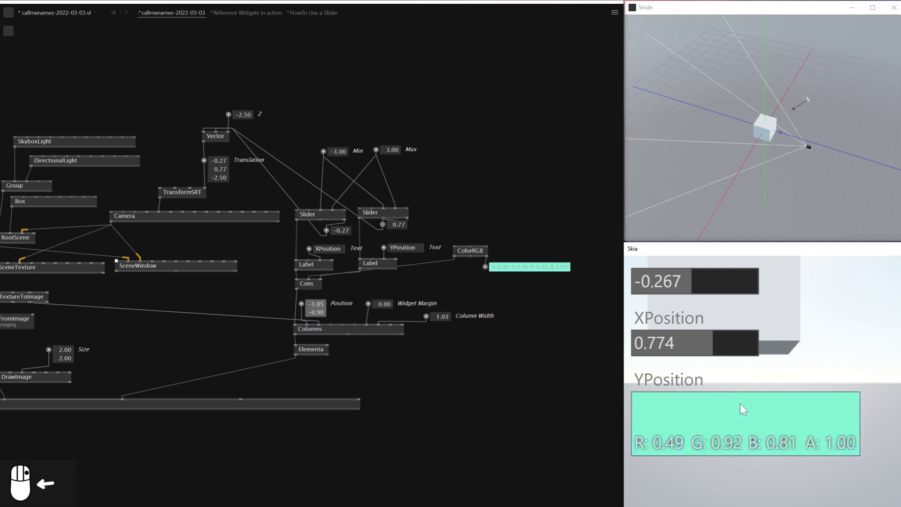
Drag in the Skia colour picker until a light blue (R 0.49, G 0.60, B 0.92) is chosen.
{"action": "left_click", "coordinate": [519, 281]}
{"action": "left_click_drag", "start_coordinate": [519, 276], "coordinate": [519, 230]}
{"action": "left_click_drag", "start_coordinate": [519, 230], "coordinate": [112, 76]}
{"action": "left_click_drag", "start_coordinate": [112, 75], "coordinate": [692, 444]}
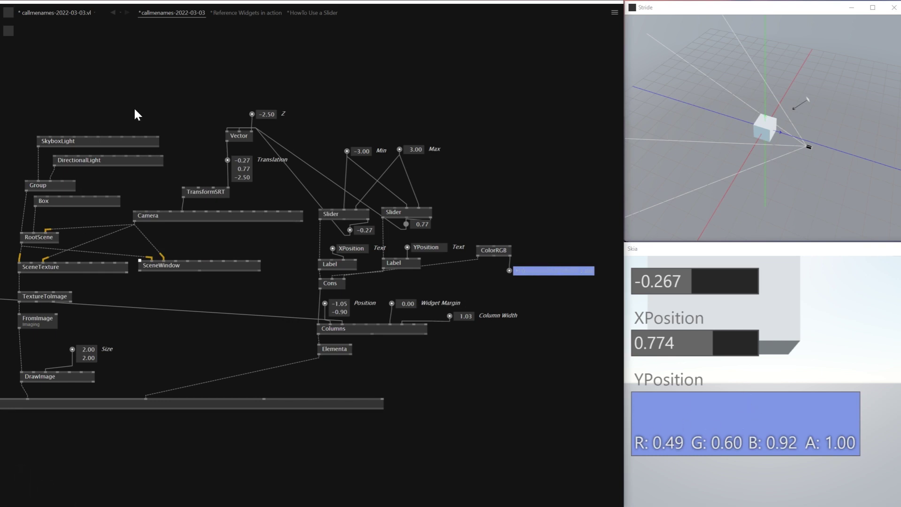
Add a ColorMaterial fed by ColorRGB into the Box, tint it mint green and lower its Y position.
{"action": "double_click", "coordinate": [138, 113]}
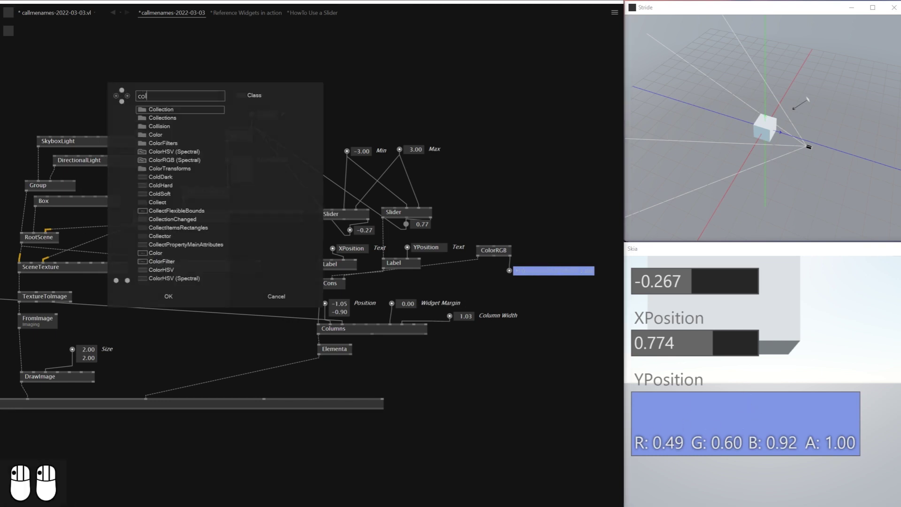
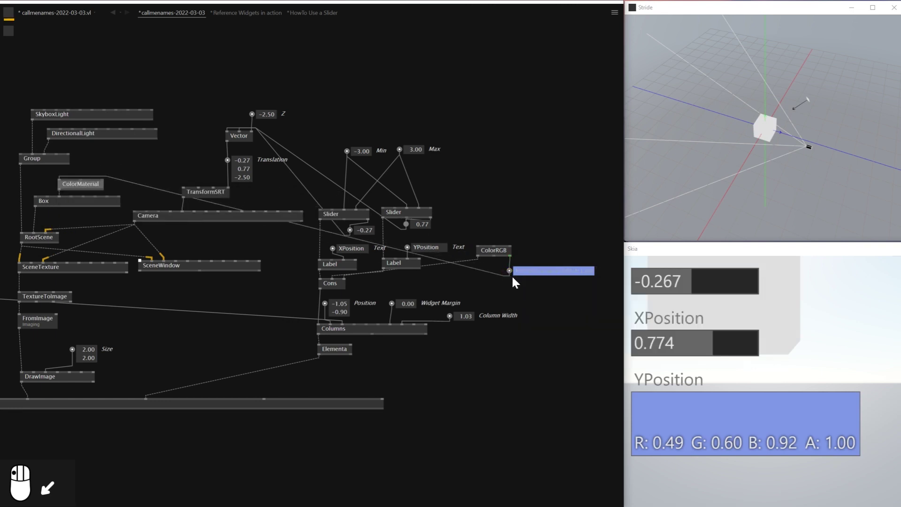
{"action": "left_click", "coordinate": [730, 449]}
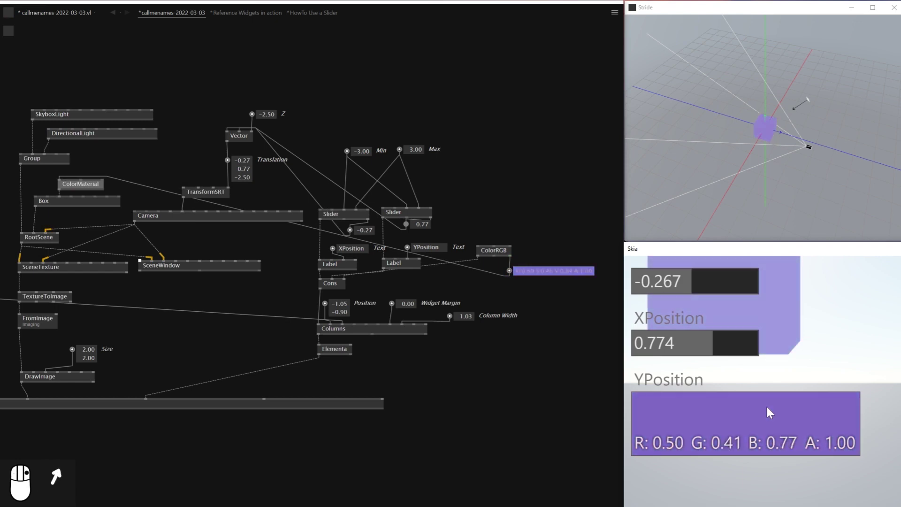
{"action": "right_click", "coordinate": [779, 402]}
{"action": "left_click_drag", "start_coordinate": [750, 397], "coordinate": [659, 383]}
{"action": "left_click_drag", "start_coordinate": [659, 383], "coordinate": [803, 318]}
{"action": "left_click", "coordinate": [803, 318]}
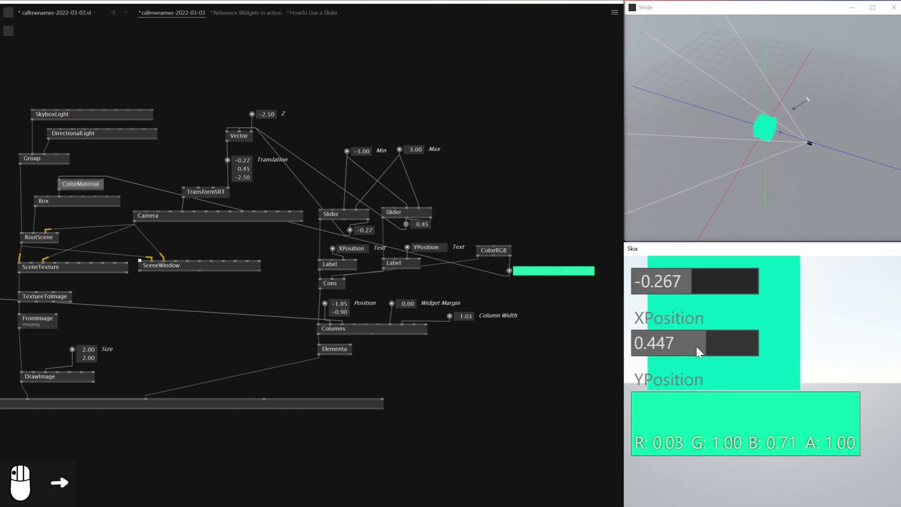
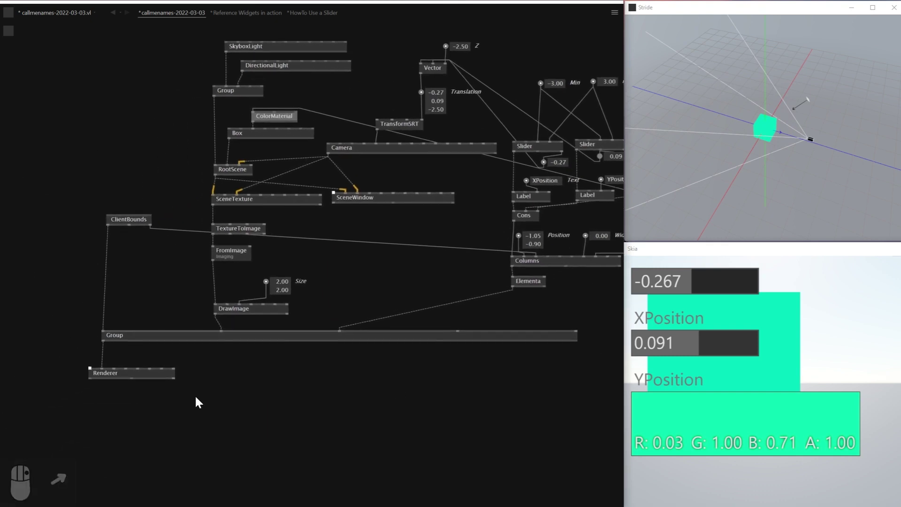
Move the Group and Renderer nodes down and close the Reference Widgets and Slider help patches.
{"action": "left_click_drag", "start_coordinate": [146, 347], "coordinate": [150, 384]}
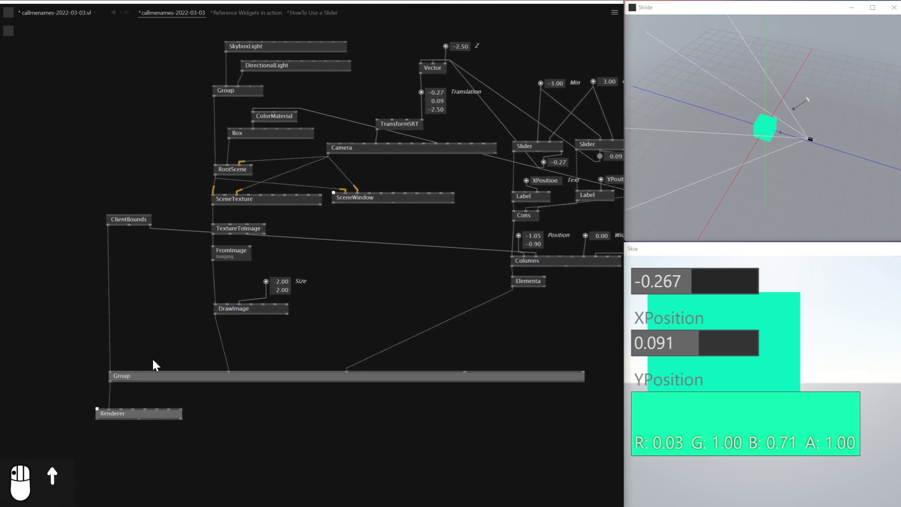
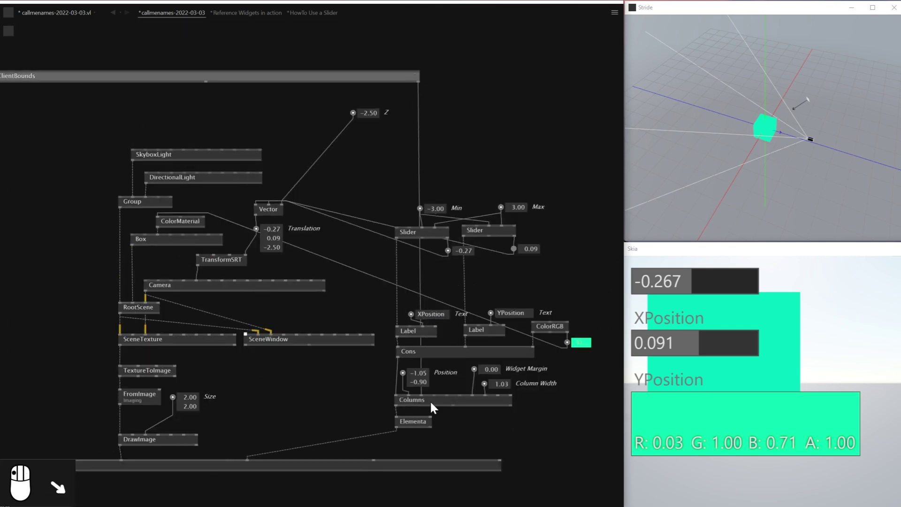
{"action": "key", "text": "ctrl+z"}
{"action": "key", "text": "ctrl+w"}
{"action": "key", "text": "ctrl+w"}
{"action": "key", "text": "ctrl+w"}
{"action": "key", "text": "ctrl+w"}
{"action": "scroll", "scroll_direction": "down", "scroll_amount": 3}
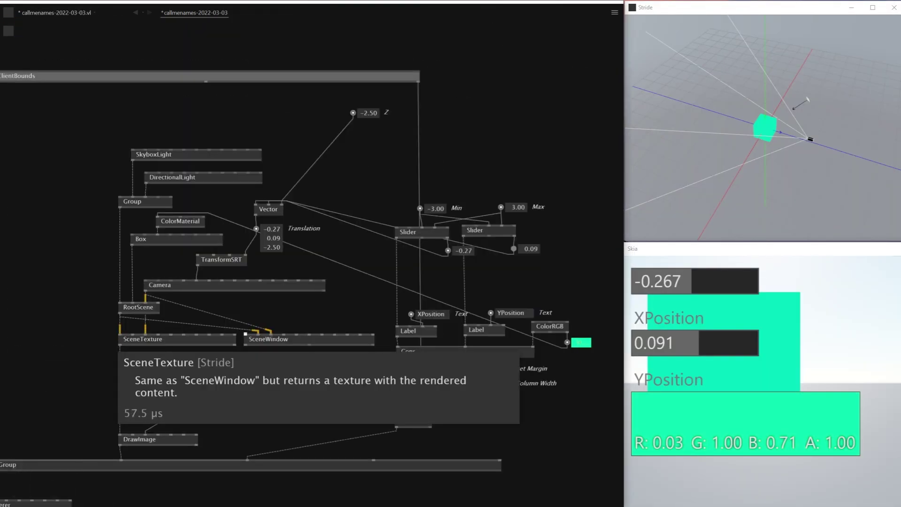
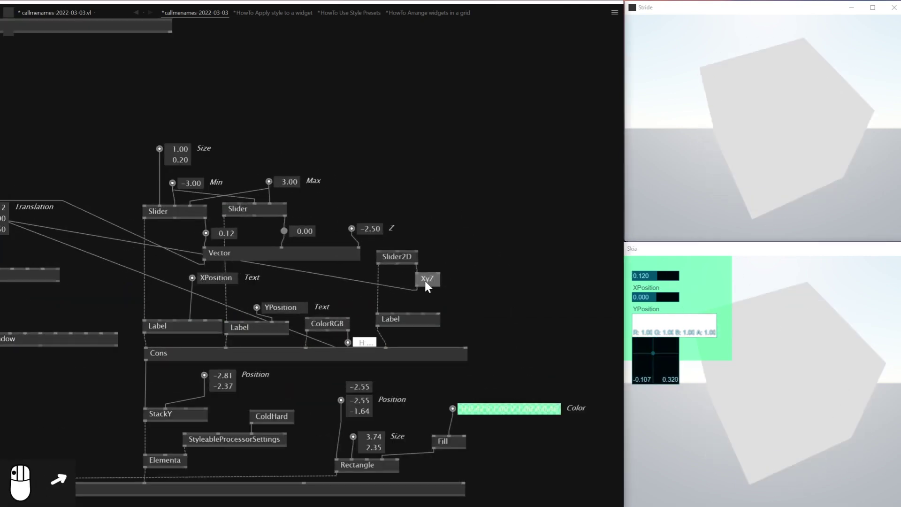
Duplicate a Slider and Label as ZPosition and wire it to drive the camera's Z.
{"action": "left_click", "coordinate": [445, 302]}
{"action": "key", "text": "Return"}
{"action": "key", "text": "Return"}
{"action": "double_click", "coordinate": [355, 320]}
{"action": "key", "text": "Return"}
{"action": "key", "text": "ctrl+v"}
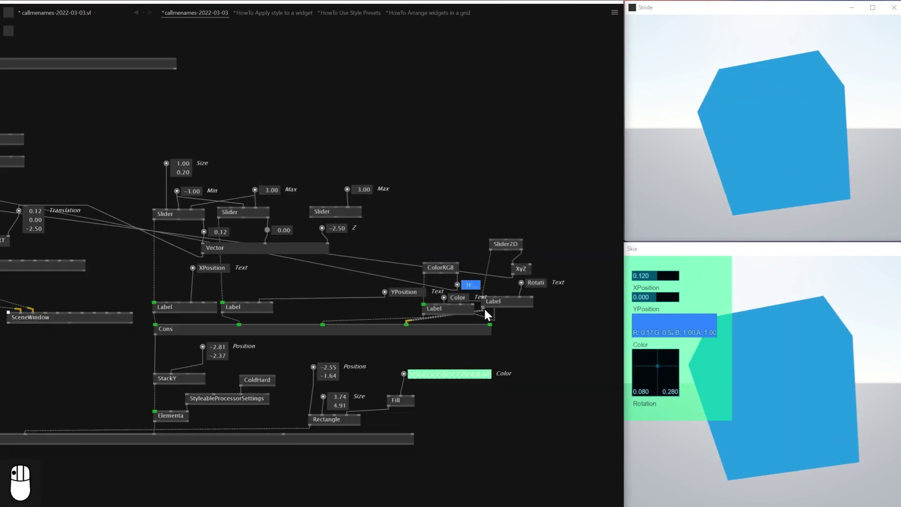
{"action": "left_click", "coordinate": [397, 324]}
{"action": "key", "text": "Delete"}
{"action": "left_click", "coordinate": [273, 291]}
{"action": "left_click", "coordinate": [360, 301]}
{"action": "key", "text": "Delete"}
{"action": "left_click", "coordinate": [390, 215]}
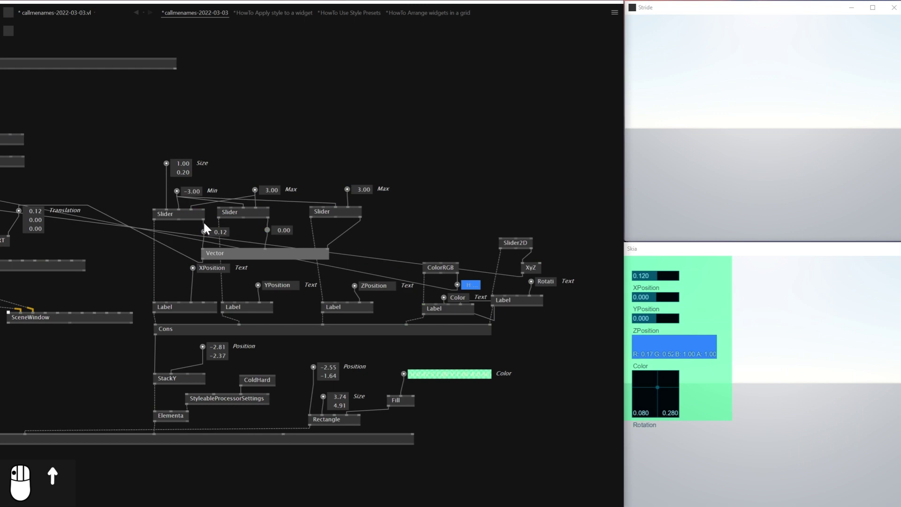
{"action": "key", "text": "Delete"}
{"action": "key", "text": "ctrl+l"}
{"action": "key", "text": "Delete"}
{"action": "left_click", "coordinate": [669, 324]}
{"action": "key", "text": "Return"}
Add Color and Rotation Label nodes and wire them into the widget panel.
{"action": "middle_click", "coordinate": [352, 213]}
{"action": "double_click", "coordinate": [351, 180]}
{"action": "key", "text": "Return"}
{"action": "double_click", "coordinate": [522, 250]}
{"action": "key", "text": "Return"}
{"action": "double_click", "coordinate": [380, 196]}
{"action": "key", "text": "Return"}
{"action": "left_click_drag", "start_coordinate": [639, 330], "coordinate": [376, 192]}
{"action": "key", "text": "Return"}
Create Map and FromHSL nodes and start feeding the Z range into ColorRGB as a hue.
{"action": "double_click", "coordinate": [367, 183]}
{"action": "key", "text": "Return"}
{"action": "left_click_drag", "start_coordinate": [646, 321], "coordinate": [680, 334]}
{"action": "right_click", "coordinate": [680, 334]}
{"action": "left_click_drag", "start_coordinate": [475, 290], "coordinate": [461, 259]}
{"action": "left_click", "coordinate": [456, 232]}
{"action": "key", "text": "Return"}
{"action": "left_click", "coordinate": [445, 237]}
{"action": "right_click", "coordinate": [636, 309]}
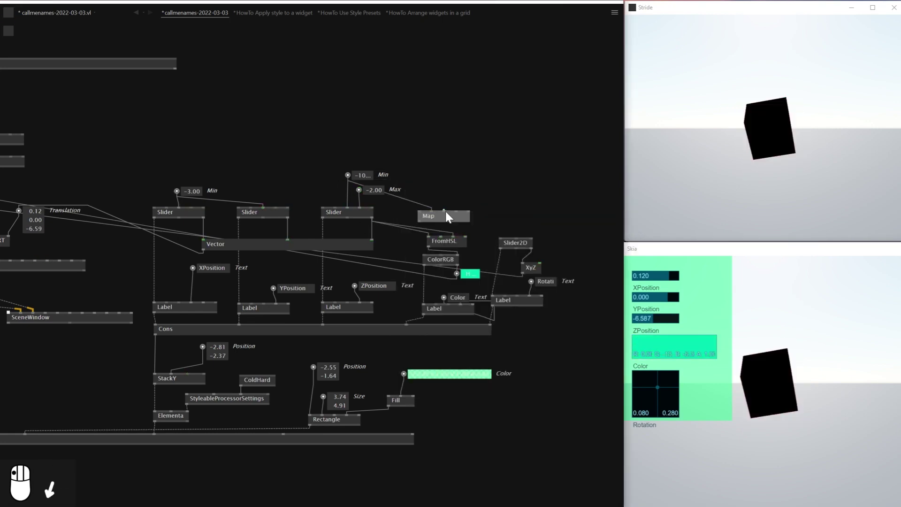
Show the Skia panel full screen, pick a darker colour and move the box along Z.
{"action": "key", "text": "Delete"}
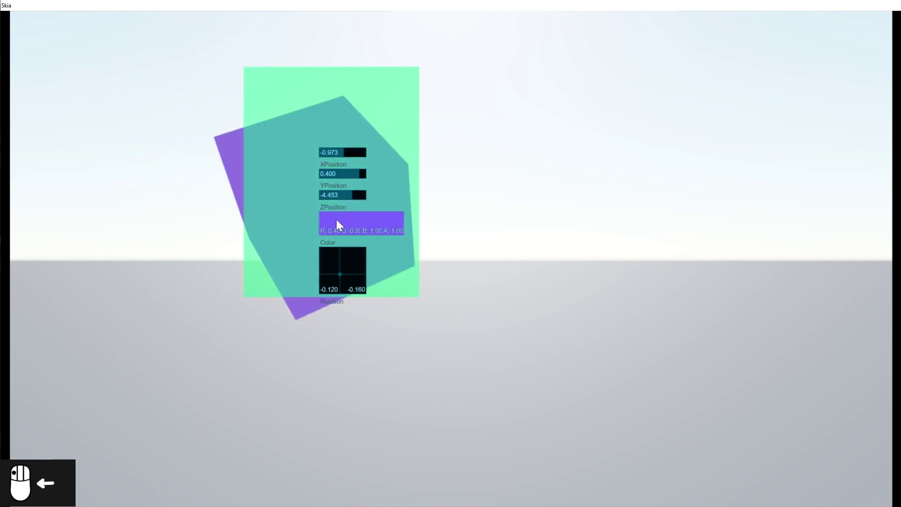
{"action": "left_click_drag", "start_coordinate": [399, 199], "coordinate": [349, 199]}
{"action": "left_click", "coordinate": [349, 199]}
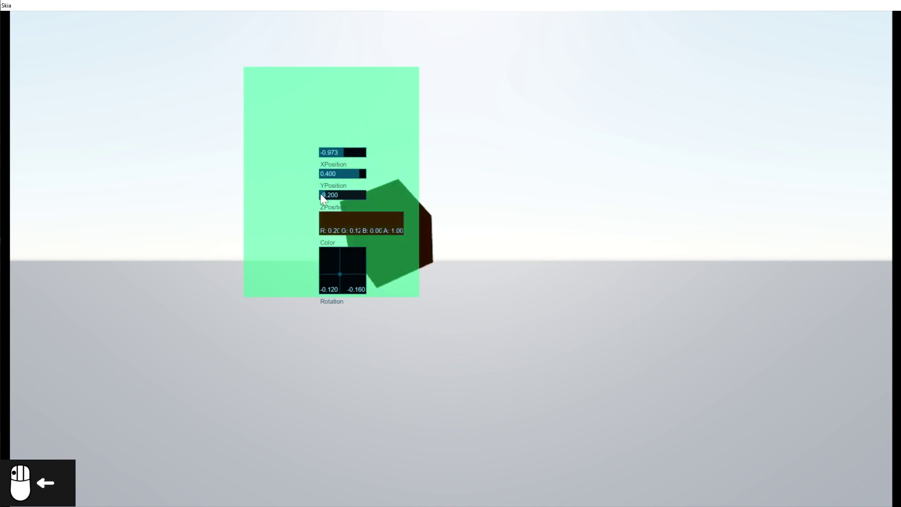
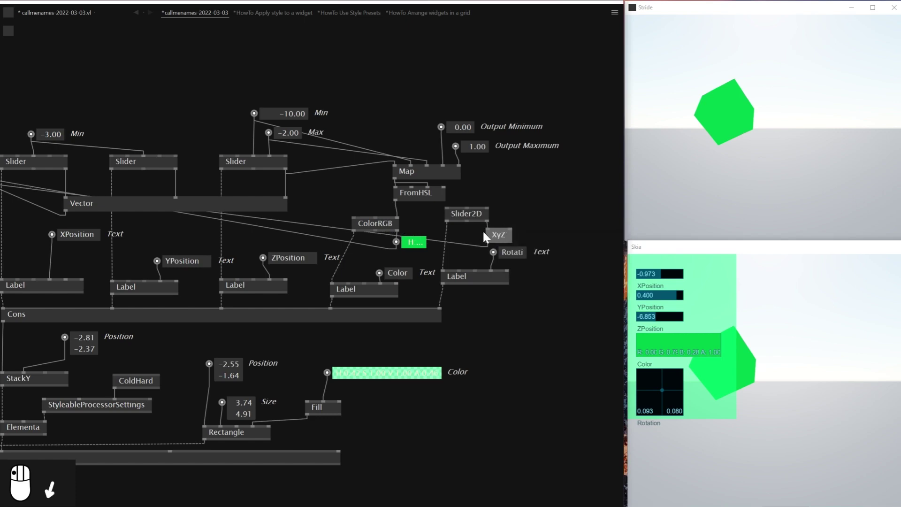
Widen the Rotation label so it shows fully and test rotating the box with the Slider2D.
{"action": "left_click_drag", "start_coordinate": [540, 207], "coordinate": [509, 237]}
{"action": "scroll", "scroll_direction": "up", "scroll_amount": 3}
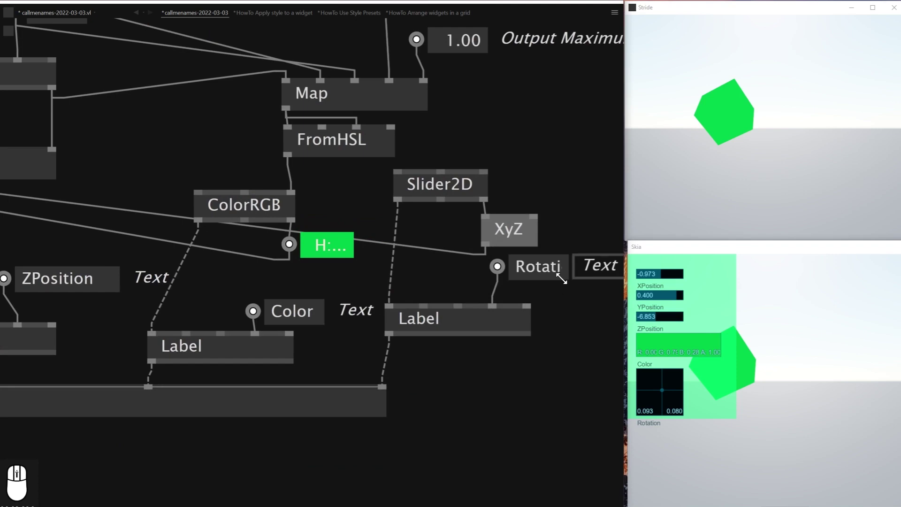
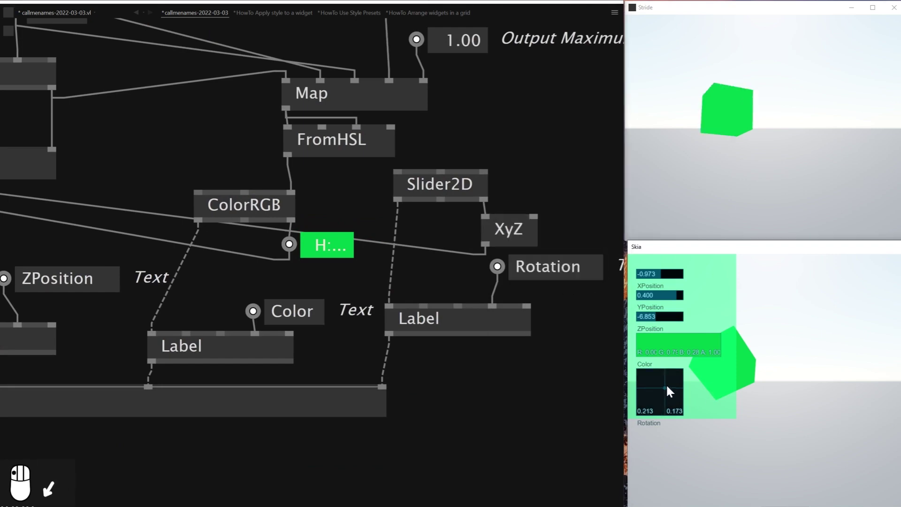
{"action": "left_click", "coordinate": [669, 397]}
{"action": "left_click_drag", "start_coordinate": [459, 411], "coordinate": [504, 401]}
{"action": "scroll", "scroll_direction": "down", "scroll_amount": 3}
Set the panel Fill colour to H 0.45 S 1 V 1 with reduced alpha for a translucent green.
{"action": "right_click", "coordinate": [560, 321]}
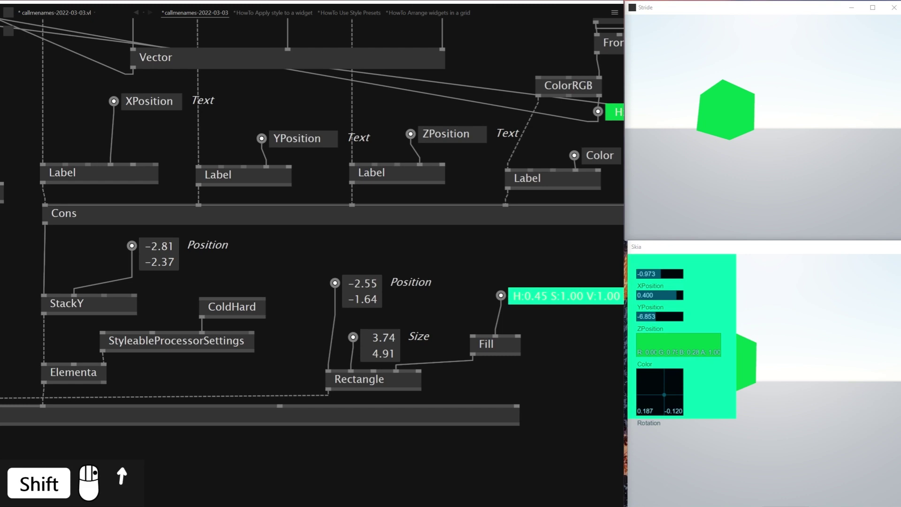
{"action": "left_click_drag", "start_coordinate": [892, 363], "coordinate": [678, 356]}
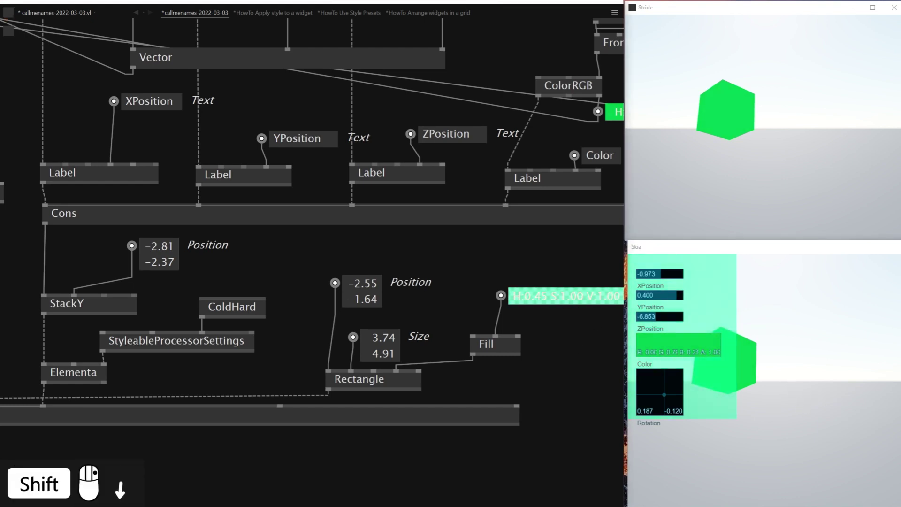
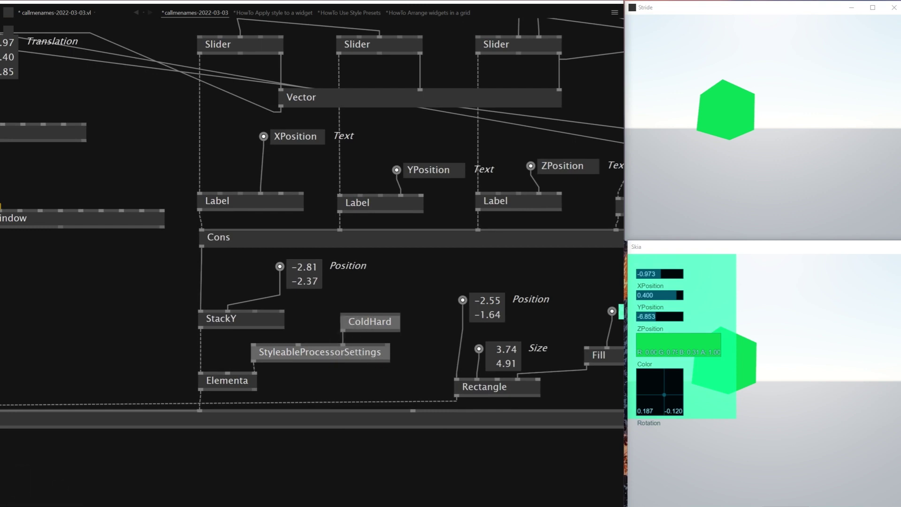
{"action": "left_click_drag", "start_coordinate": [411, 296], "coordinate": [360, 344]}
{"action": "left_click_drag", "start_coordinate": [360, 343], "coordinate": [348, 339]}
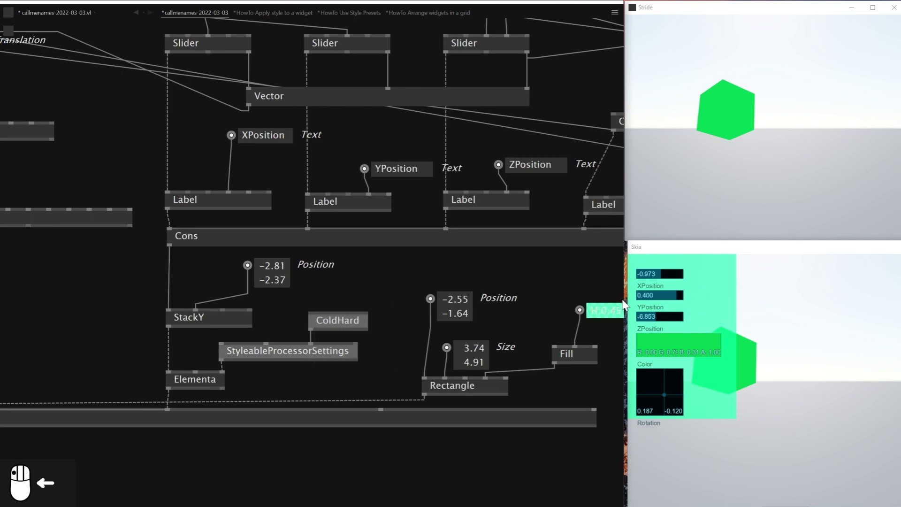
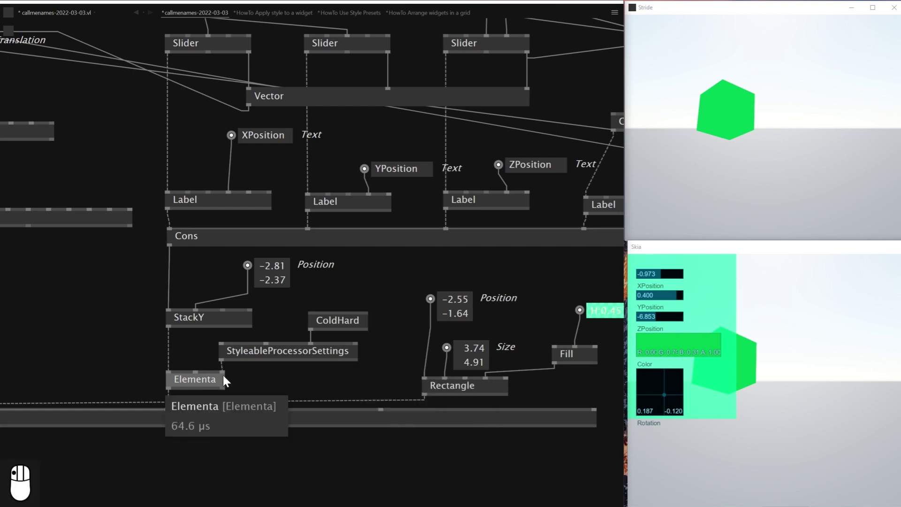
Pan the patch to bring the Renderer node and its Space pin into view.
{"action": "left_click_drag", "start_coordinate": [219, 389], "coordinate": [253, 412]}
{"action": "left_click_drag", "start_coordinate": [253, 412], "coordinate": [105, 405]}
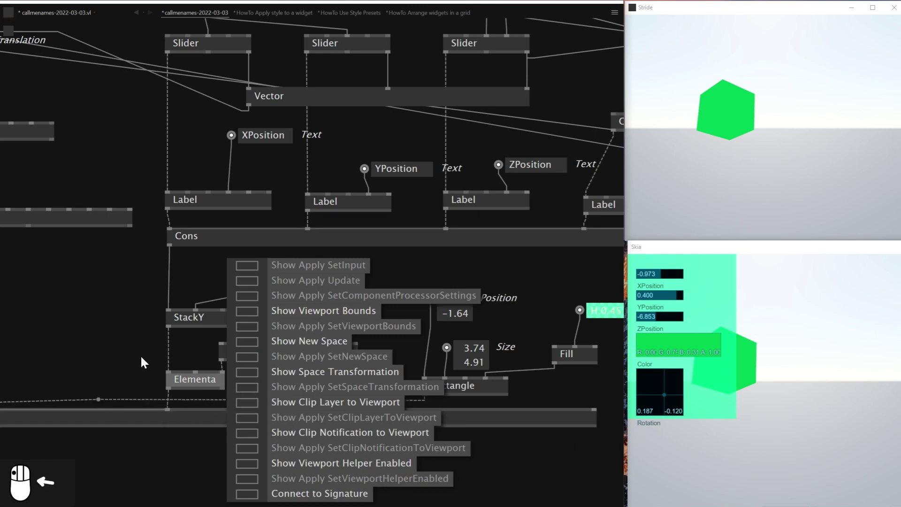
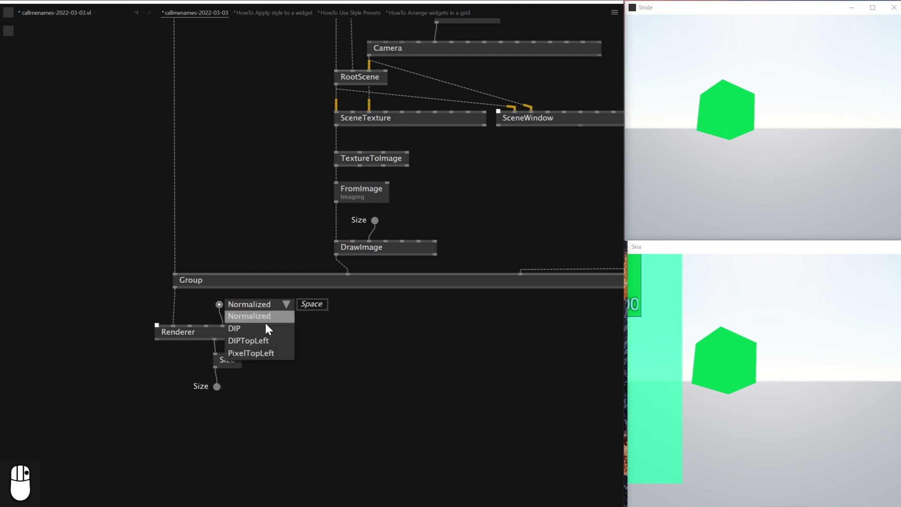
Set the Renderer Space to DIP and rework DrawImage's Size input from the renderer size.
{"action": "left_click_drag", "start_coordinate": [257, 337], "coordinate": [633, 278]}
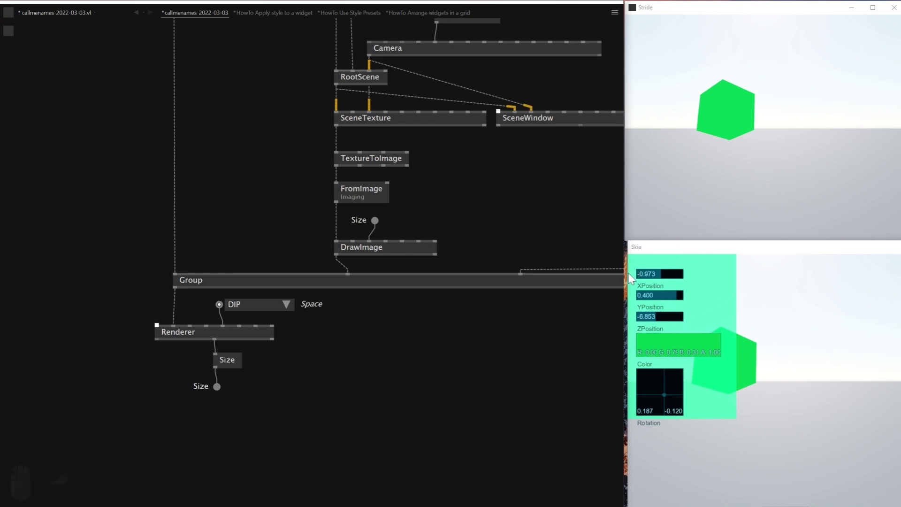
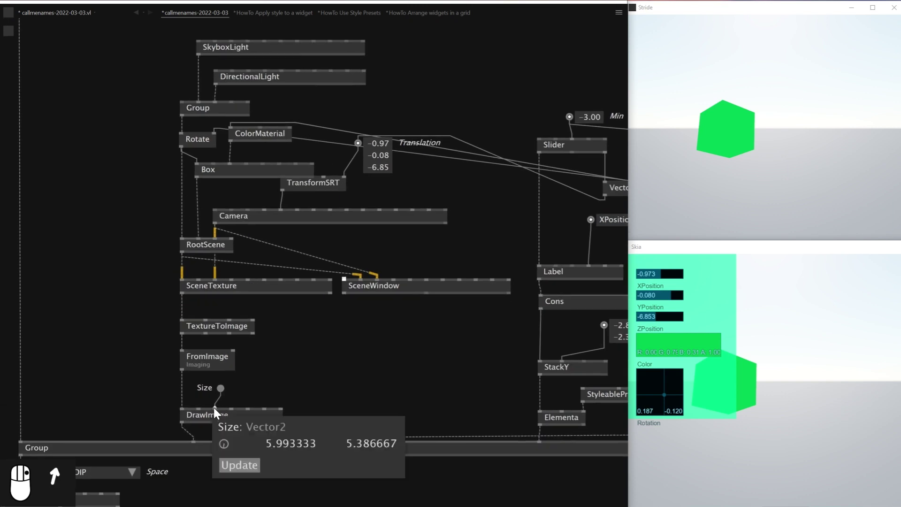
{"action": "left_click", "coordinate": [192, 389]}
{"action": "key", "text": "Delete"}
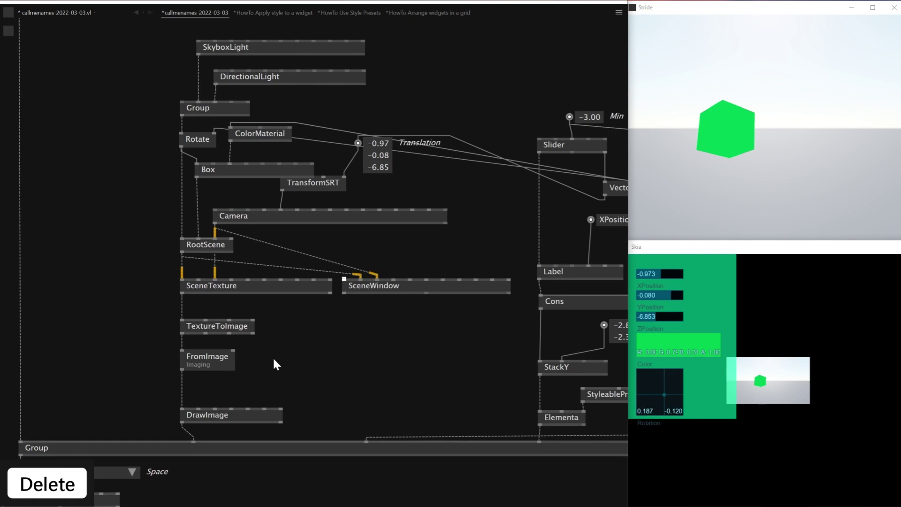